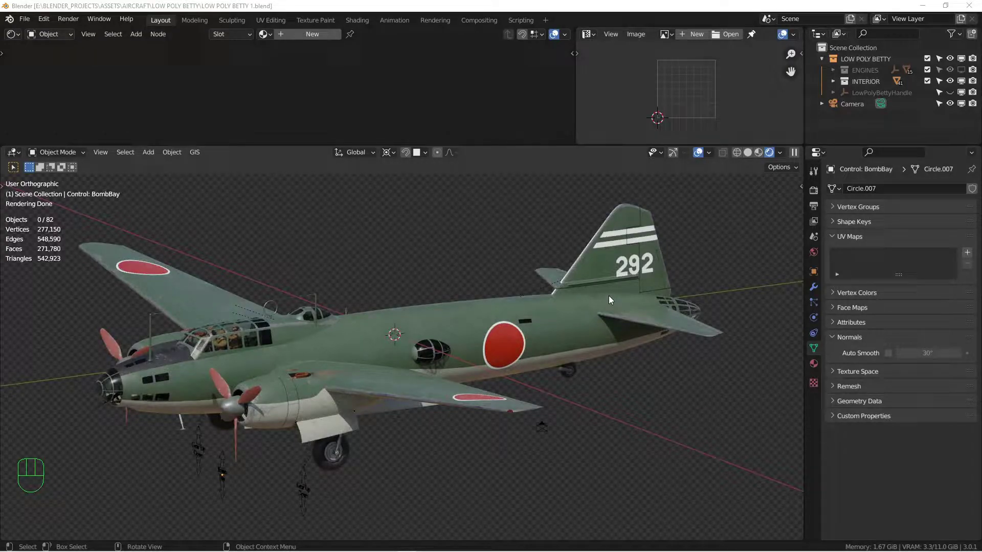
- Orbit around the bomber and switch viewport shading from Rendered to flat Solid colours
{"action": "middle_click", "coordinate": [629, 306]}
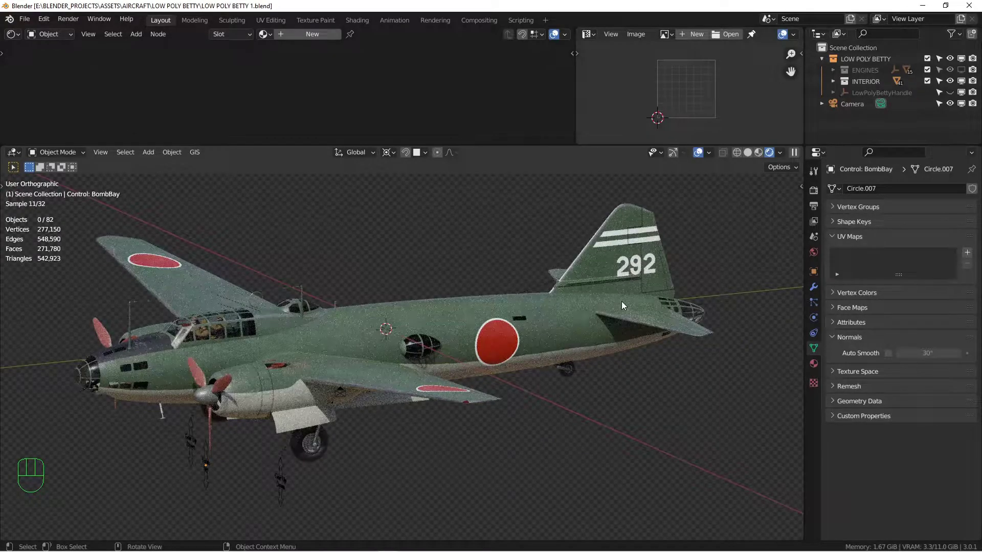
{"action": "middle_click", "coordinate": [605, 304]}
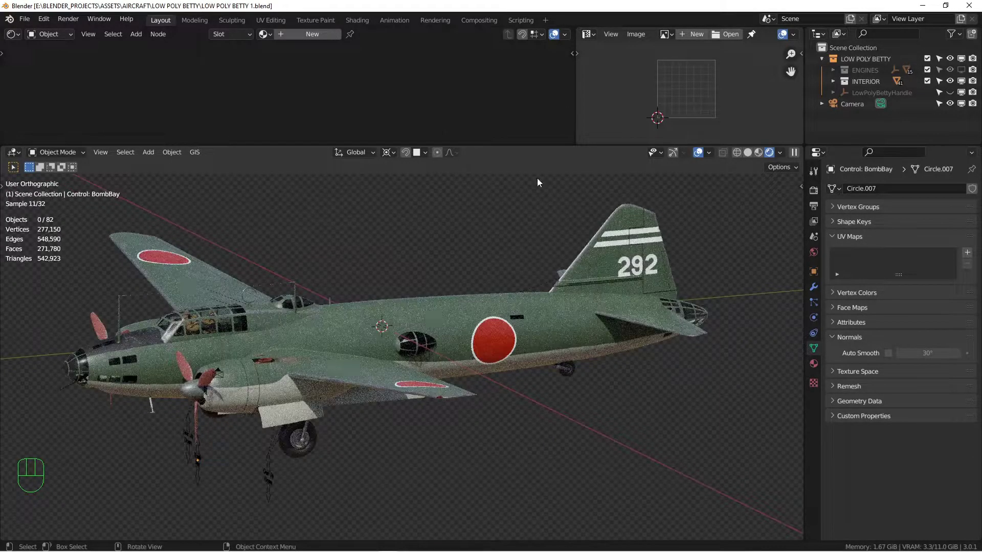
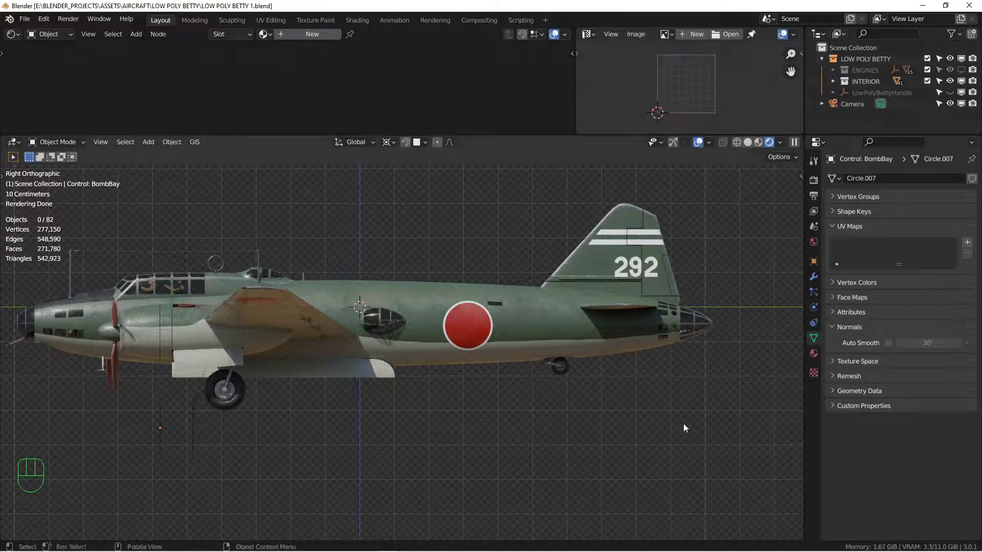
{"action": "middle_click", "coordinate": [563, 354]}
{"action": "left_click_drag", "start_coordinate": [472, 330], "coordinate": [503, 355]}
{"action": "left_click_drag", "start_coordinate": [489, 327], "coordinate": [506, 320]}
{"action": "left_click_drag", "start_coordinate": [454, 326], "coordinate": [463, 321]}
{"action": "middle_click", "coordinate": [463, 313]}
{"action": "middle_click", "coordinate": [470, 338]}
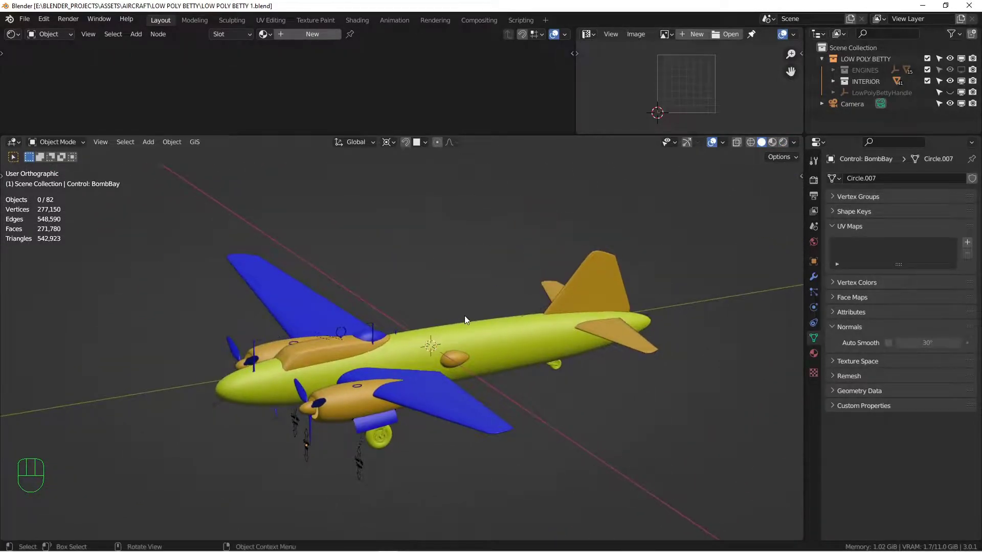
- Make the LOW POLY BETTY collection active, restore Rendered right-side view and pan down for room above
{"action": "left_click_drag", "start_coordinate": [459, 327], "coordinate": [445, 323]}
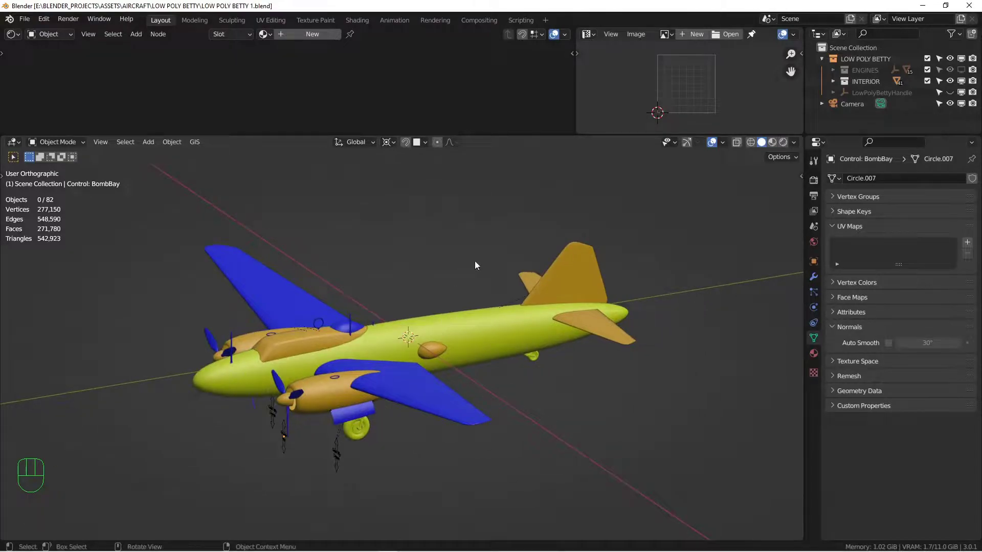
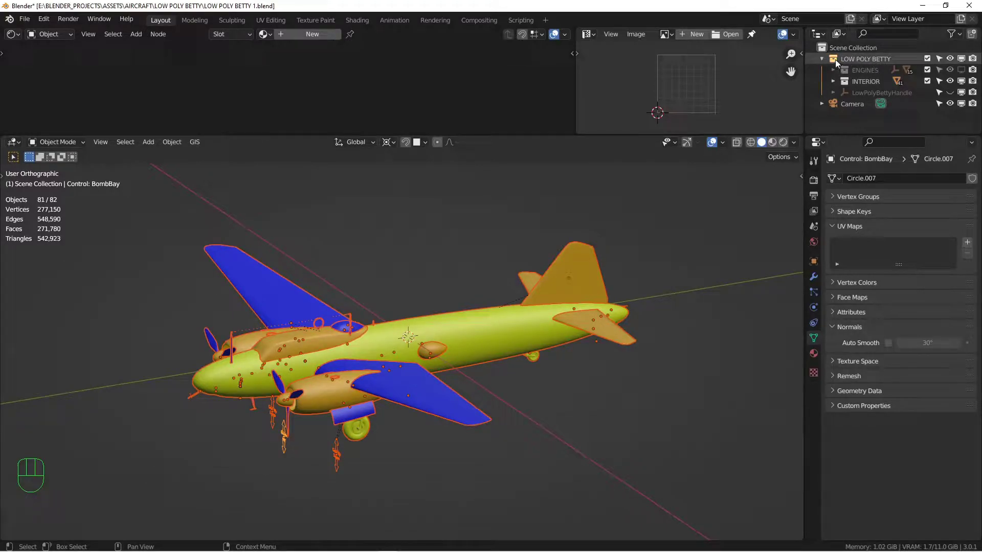
{"action": "left_click", "coordinate": [377, 252]}
{"action": "middle_click", "coordinate": [456, 330]}
{"action": "key", "text": "KP_3"}
{"action": "left_click_drag", "start_coordinate": [524, 335], "coordinate": [509, 326]}
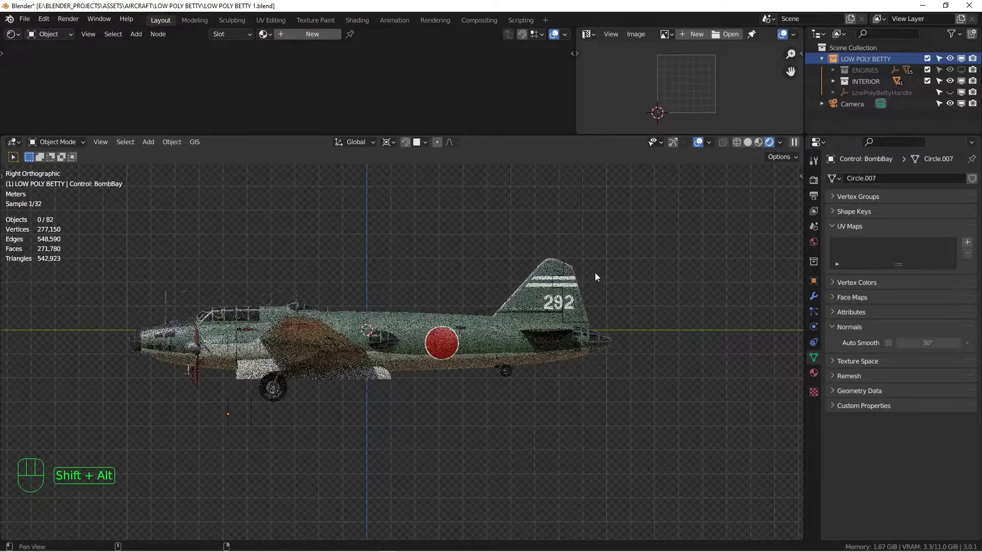
{"action": "left_click_drag", "start_coordinate": [543, 284], "coordinate": [479, 356]}
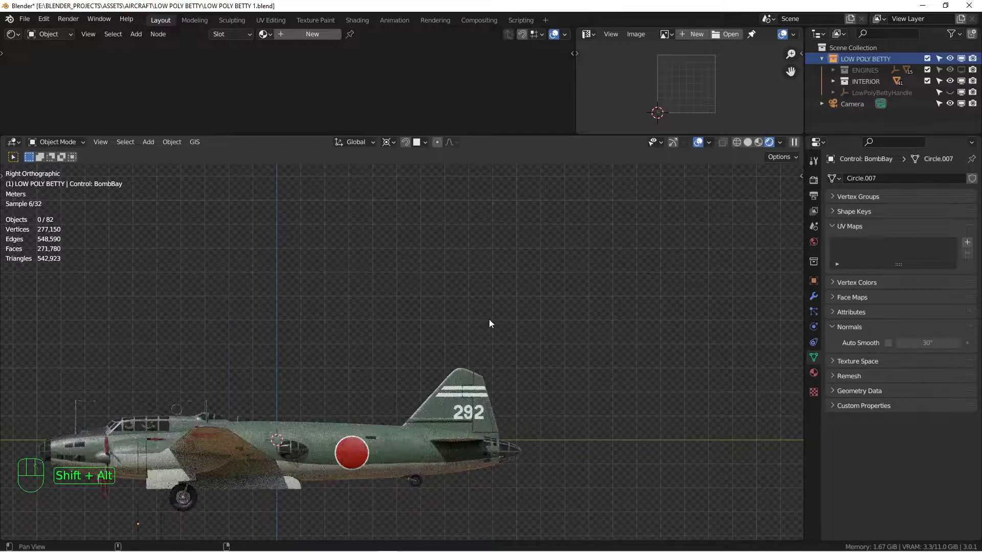
- Add a LOW POLY BETTY collection instance showing tail 321 and place it above the original 292 bomber
{"action": "key", "text": "shift+a"}
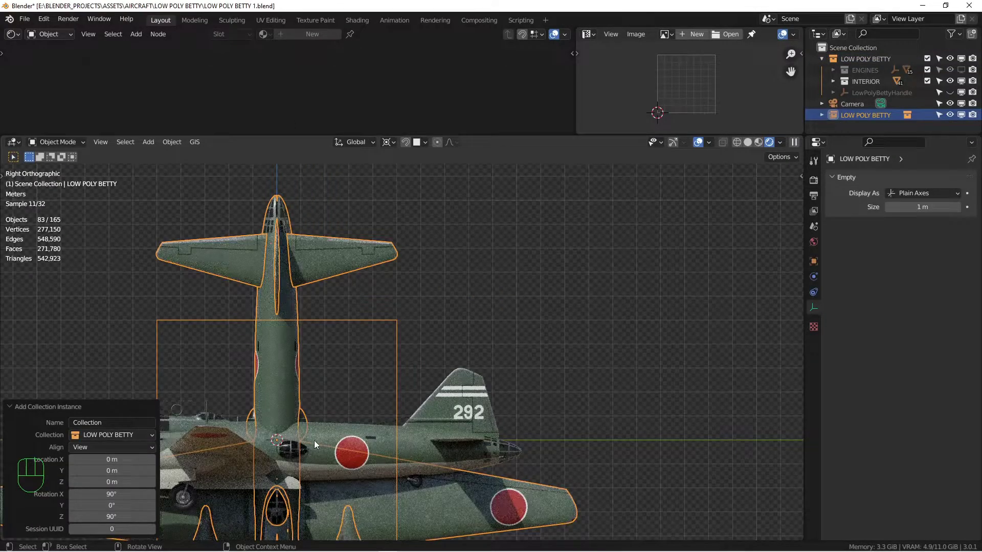
{"action": "key", "text": "g"}
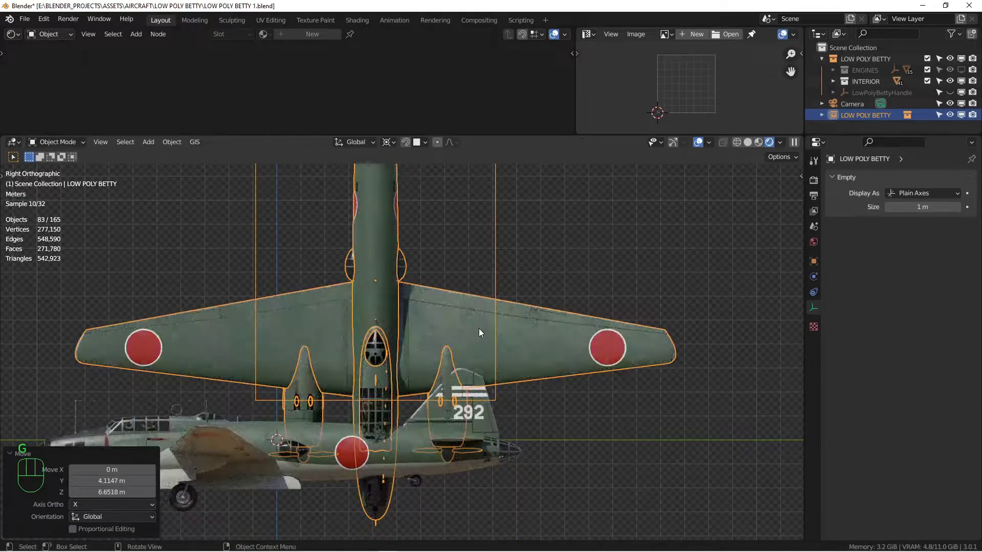
{"action": "key", "text": "alt+r"}
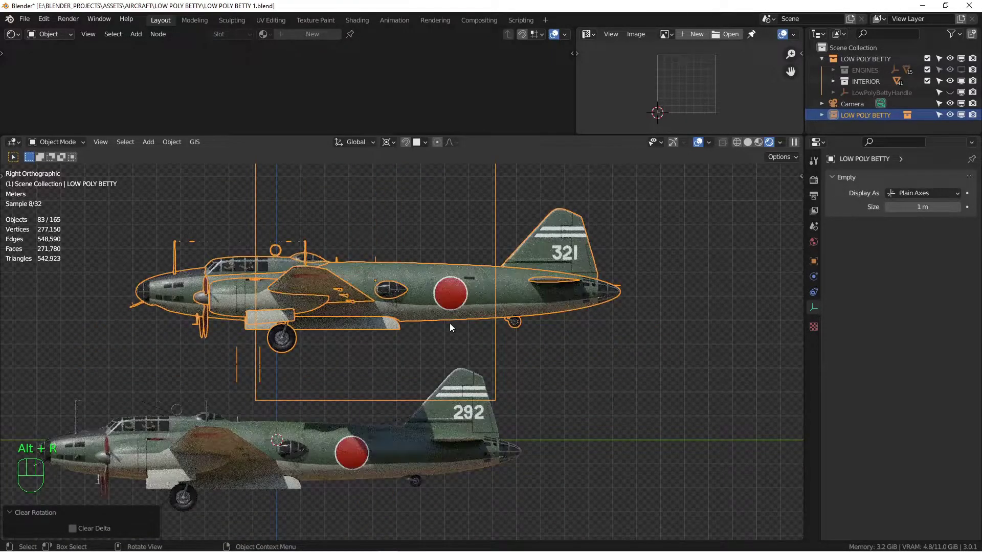
{"action": "key", "text": "g"}
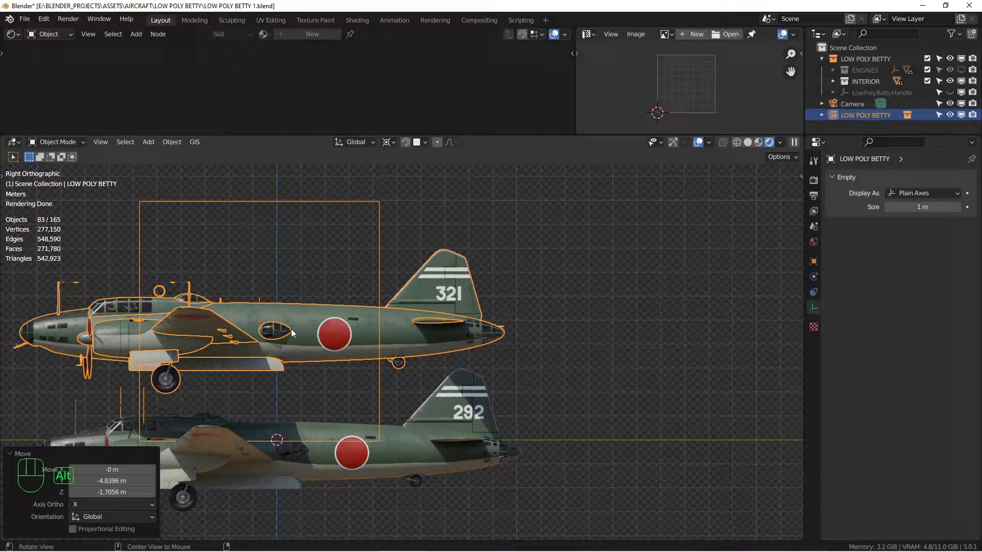
- Duplicate the bomber instance with Alt+D into rows above and below, each with a new number
{"action": "key", "text": "alt+d"}
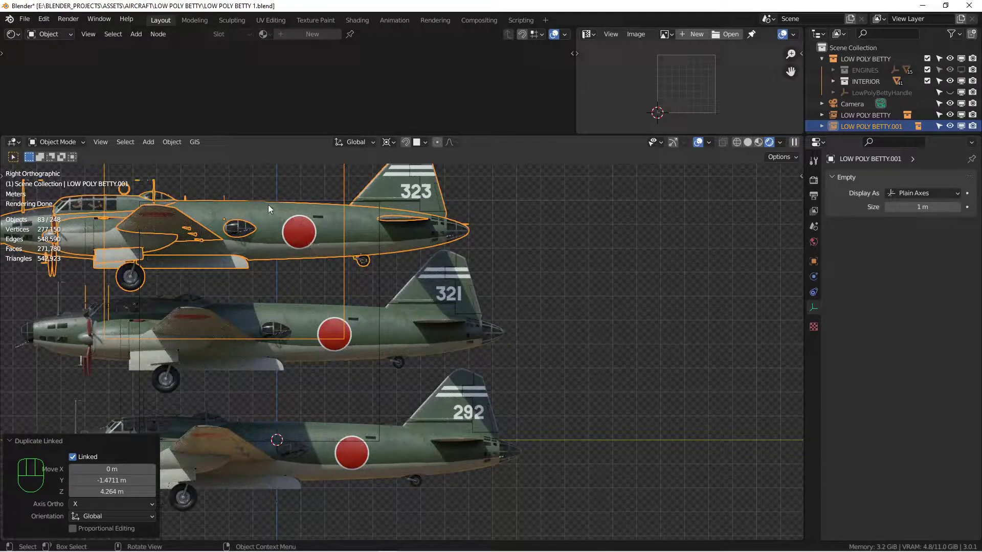
{"action": "key", "text": "alt+d"}
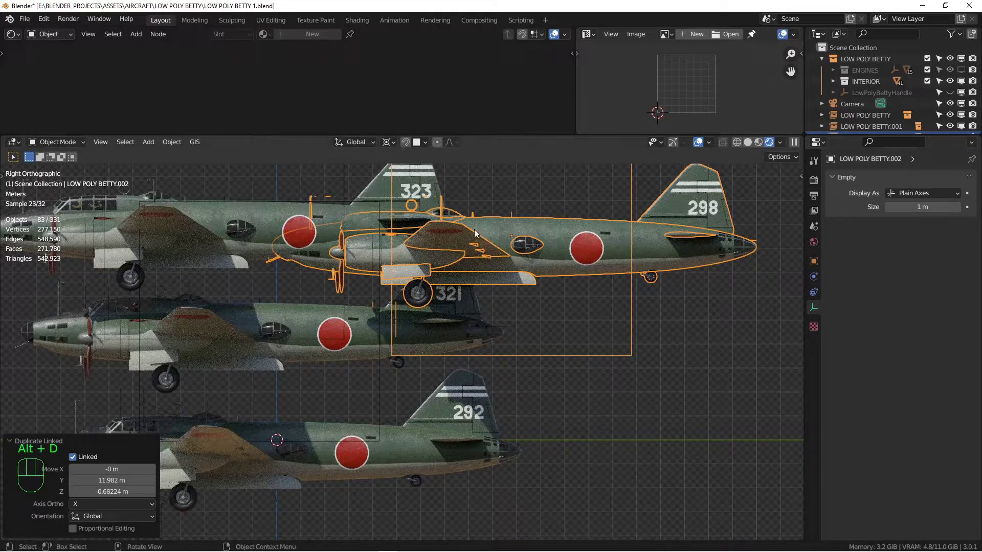
{"action": "key", "text": "alt+d"}
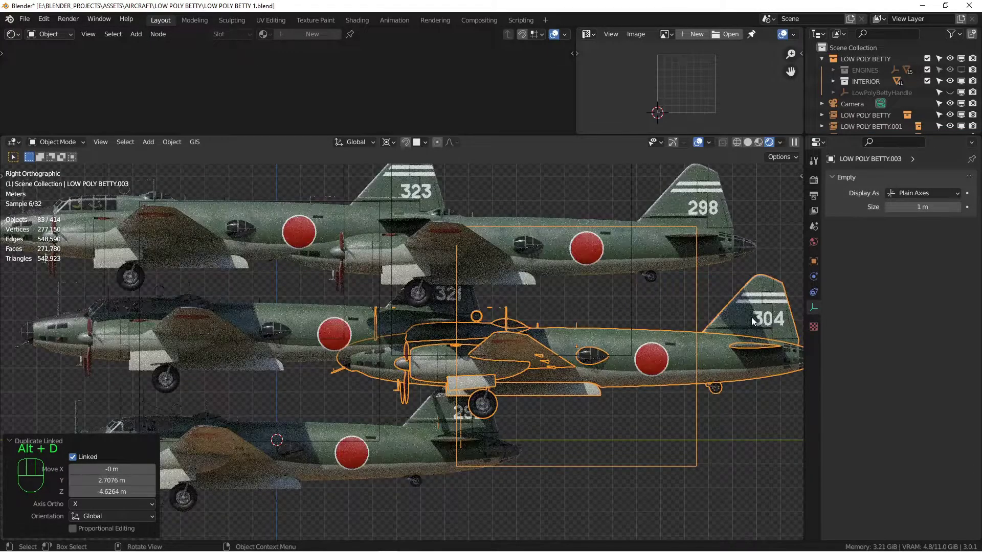
{"action": "middle_click", "coordinate": [875, 538]}
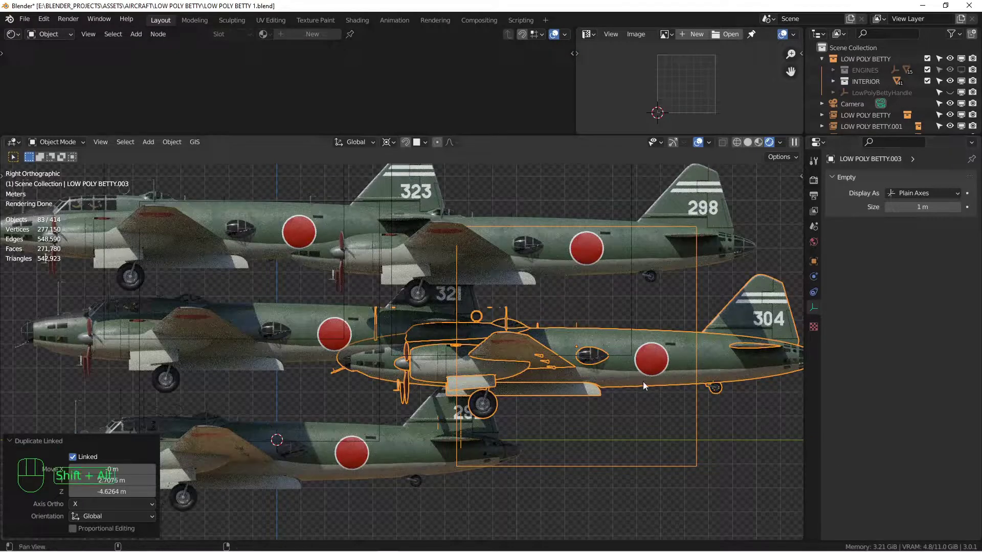
{"action": "middle_click", "coordinate": [603, 377]}
{"action": "left_click_drag", "start_coordinate": [528, 357], "coordinate": [484, 351]}
{"action": "key", "text": "alt+d"}
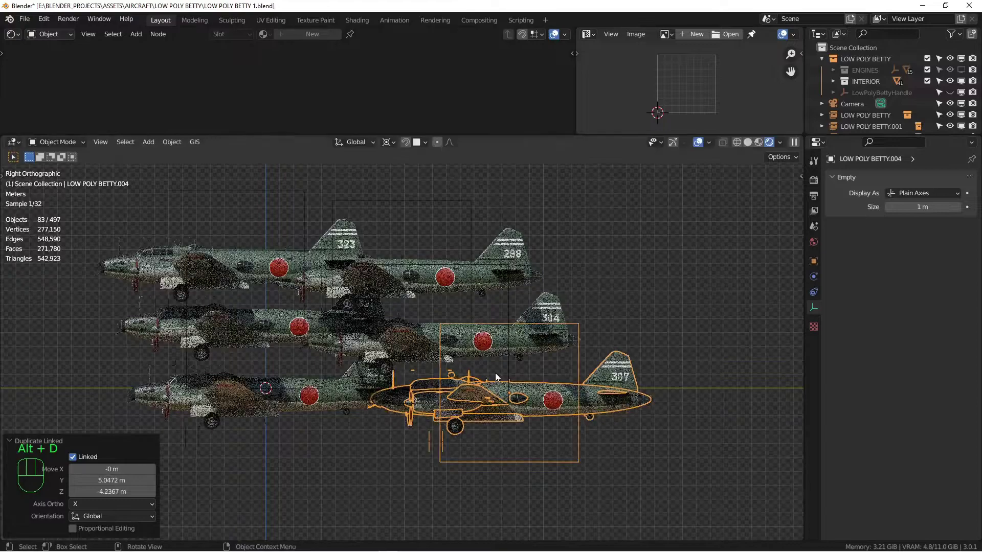
- Fill the lower rows with more Alt+D duplicates, repositioning one bomber to a new spot
{"action": "key", "text": "shift+a"}
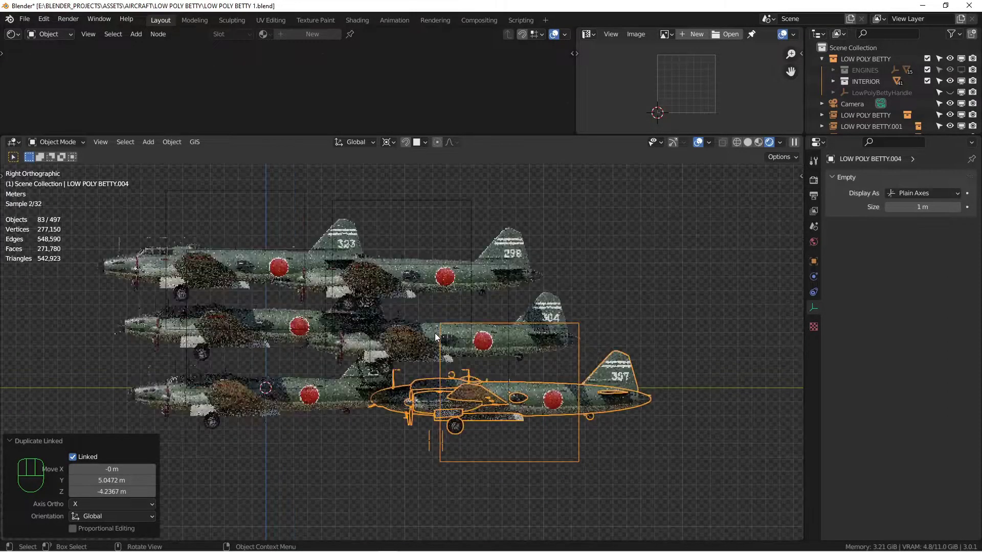
{"action": "left_click_drag", "start_coordinate": [528, 336], "coordinate": [819, 444]}
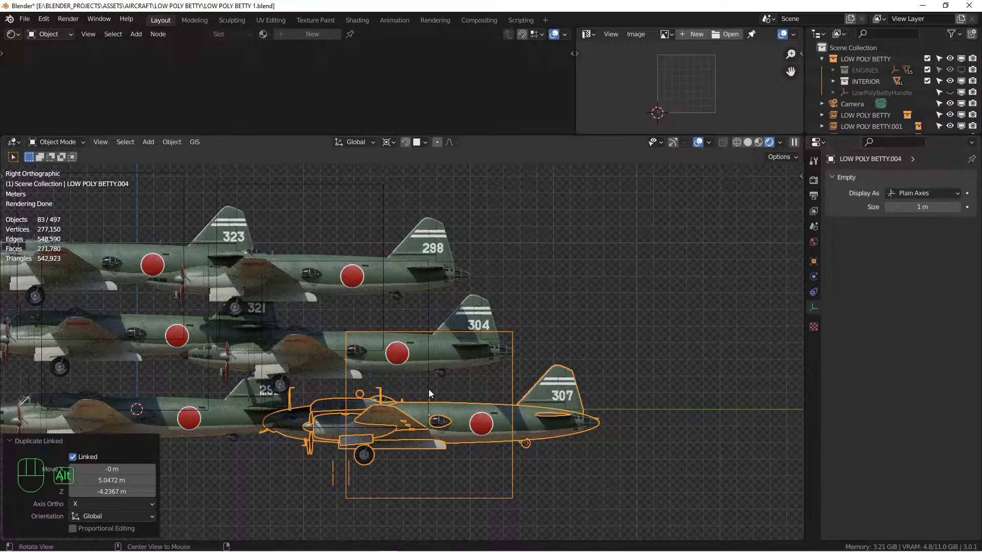
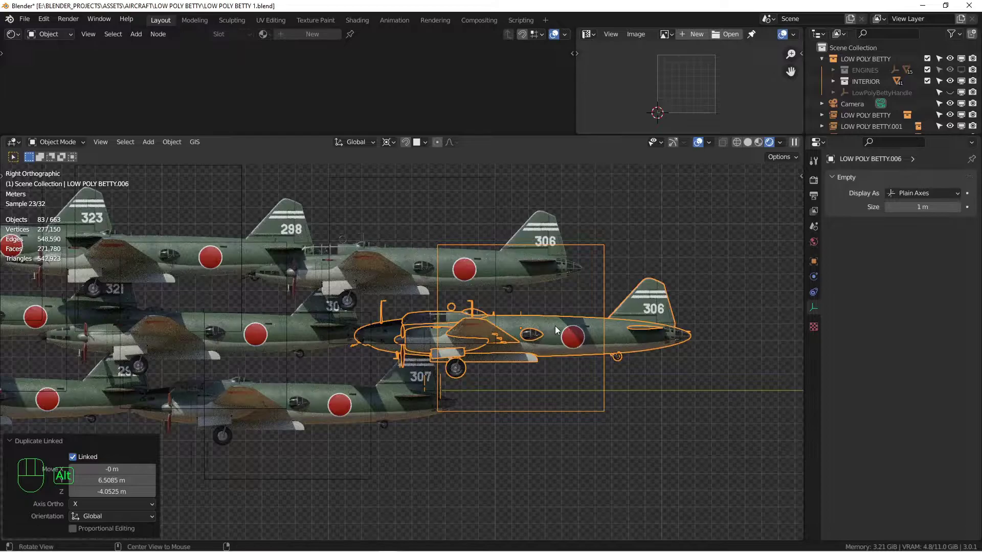
{"action": "key", "text": "alt+d"}
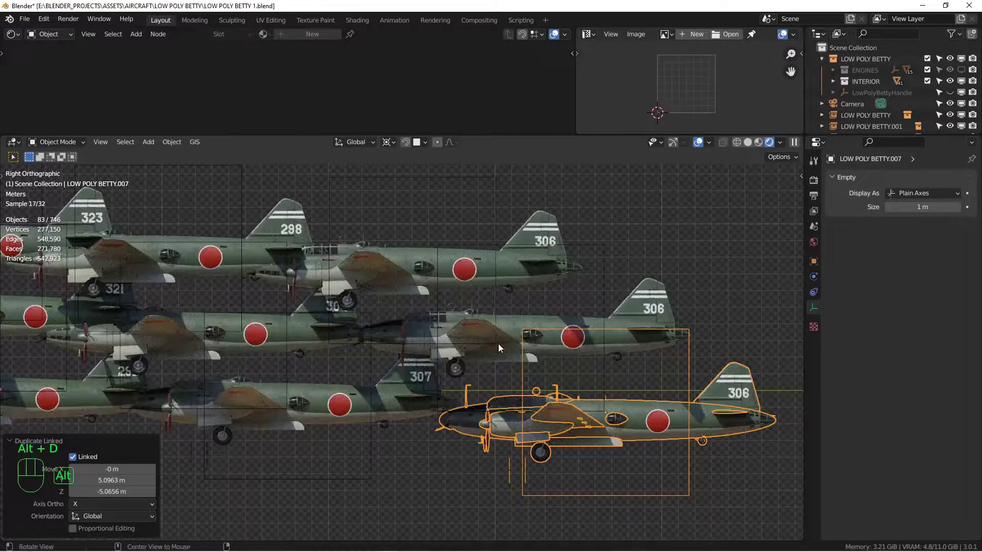
{"action": "key", "text": "alt+d"}
{"action": "middle_click", "coordinate": [613, 300]}
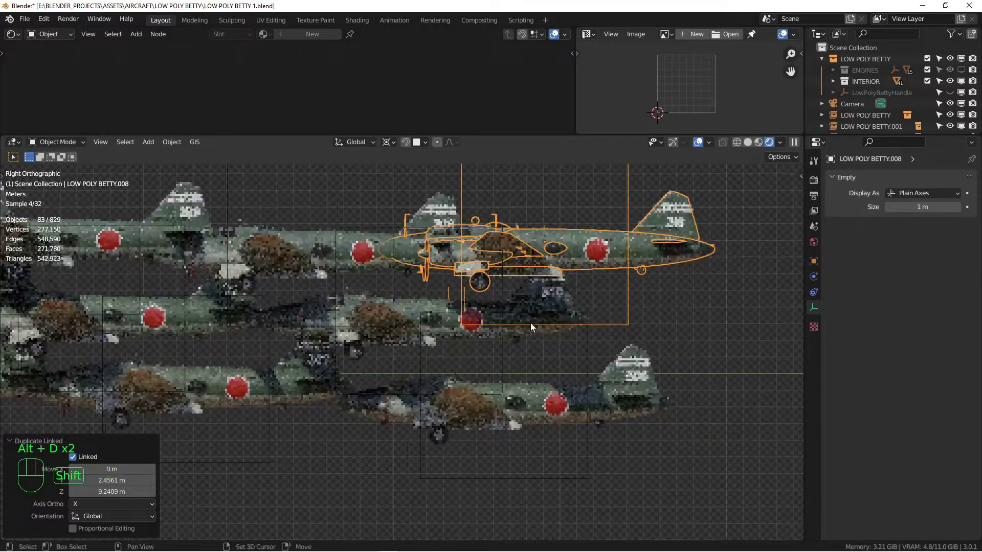
{"action": "left_click", "coordinate": [599, 397]}
{"action": "key", "text": "x"}
{"action": "key", "text": "alt+d"}
{"action": "key", "text": "alt+d"}
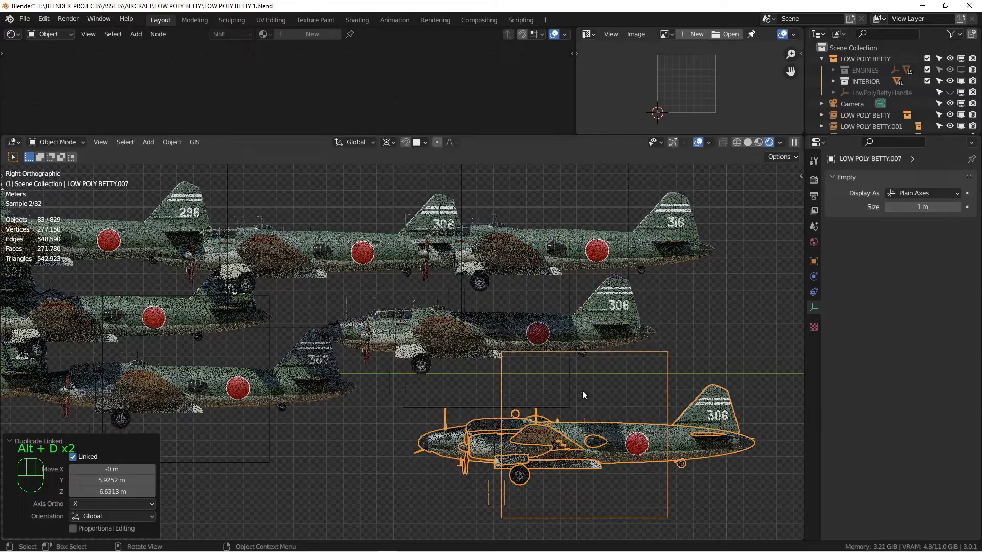
- Zoom along the rendered fleet's tails to compare the differing tail number decals
{"action": "left_click_drag", "start_coordinate": [630, 375], "coordinate": [641, 379]}
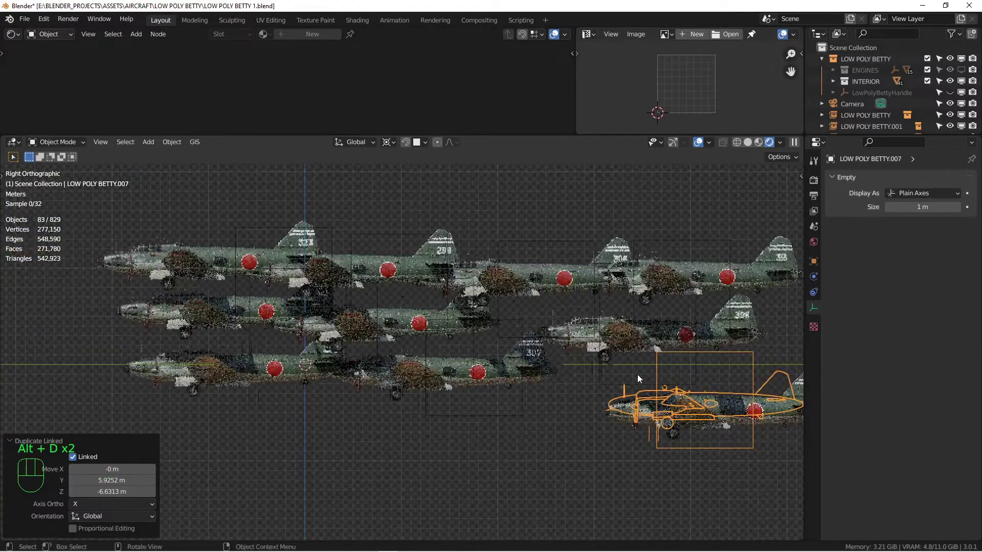
{"action": "middle_click", "coordinate": [639, 382]}
{"action": "left_click_drag", "start_coordinate": [477, 320], "coordinate": [628, 347]}
{"action": "key", "text": "KP_3"}
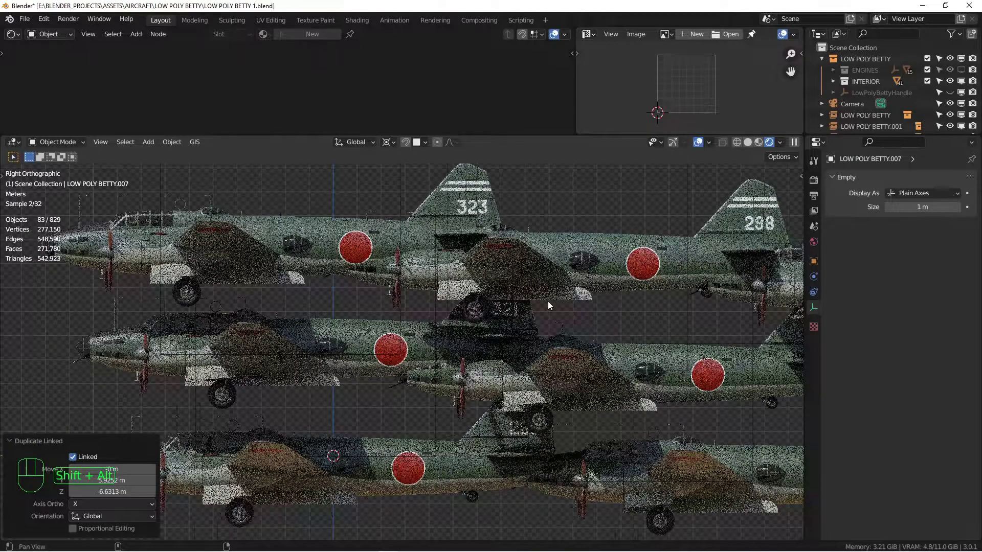
{"action": "left_click_drag", "start_coordinate": [281, 271], "coordinate": [618, 308]}
{"action": "middle_click", "coordinate": [566, 304]}
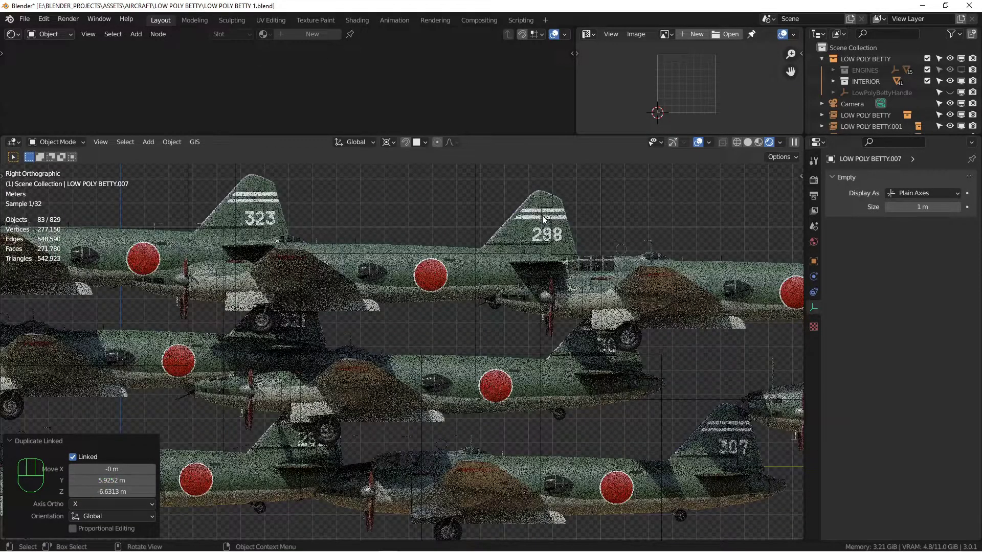
{"action": "left_click_drag", "start_coordinate": [562, 312], "coordinate": [508, 254]}
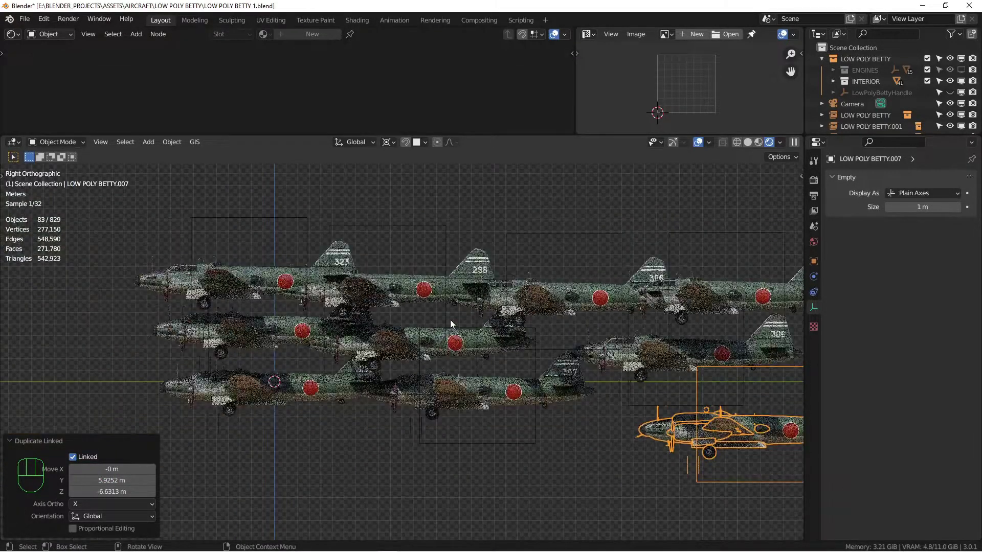
- Switch the viewport to Solid shading and orbit away from the side-on view of the fleet
{"action": "key", "text": "shift+a"}
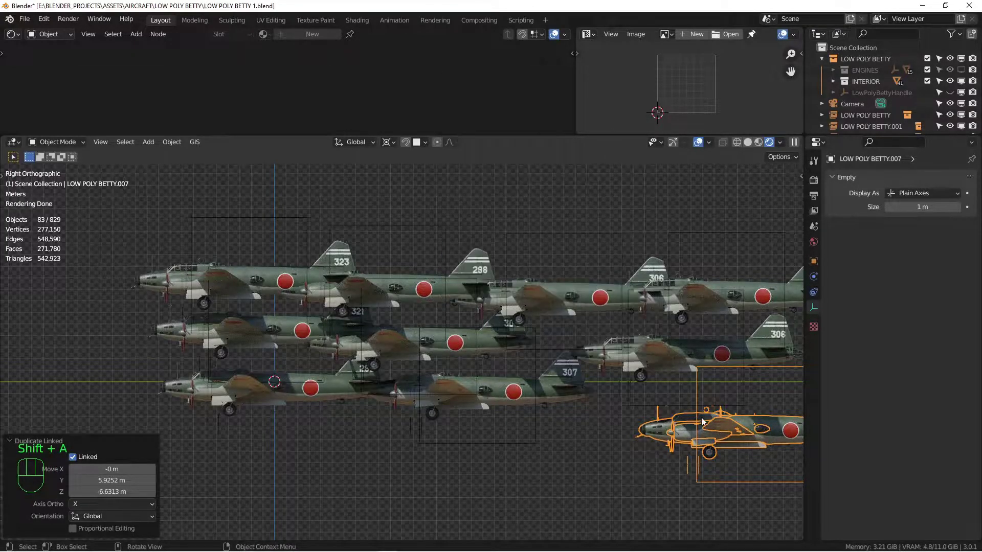
{"action": "left_click_drag", "start_coordinate": [704, 375], "coordinate": [551, 345]}
{"action": "left_click_drag", "start_coordinate": [557, 355], "coordinate": [634, 321]}
{"action": "middle_click", "coordinate": [453, 330]}
{"action": "middle_click", "coordinate": [494, 297]}
- Delete duplicate instances LOW POLY BETTY.001–.008, leaving only the original bomber and camera
{"action": "key", "text": "g"}
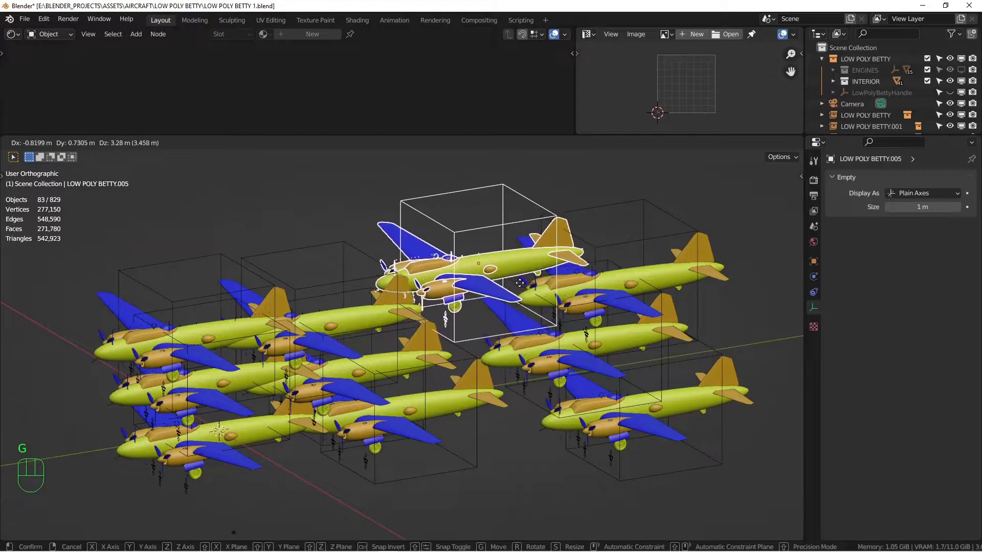
{"action": "middle_click", "coordinate": [371, 425]}
{"action": "left_click_drag", "start_coordinate": [341, 420], "coordinate": [486, 399]}
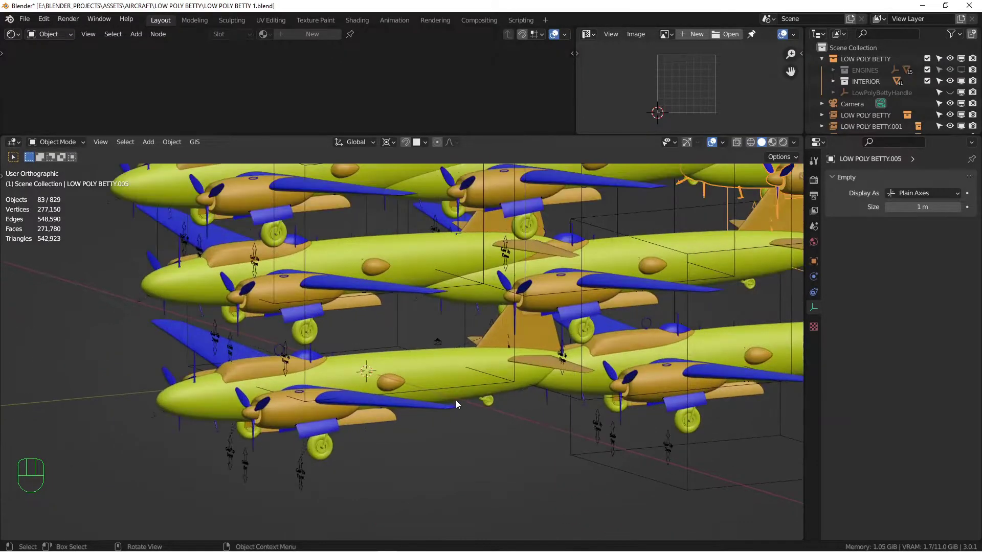
{"action": "left_click_drag", "start_coordinate": [457, 403], "coordinate": [446, 406]}
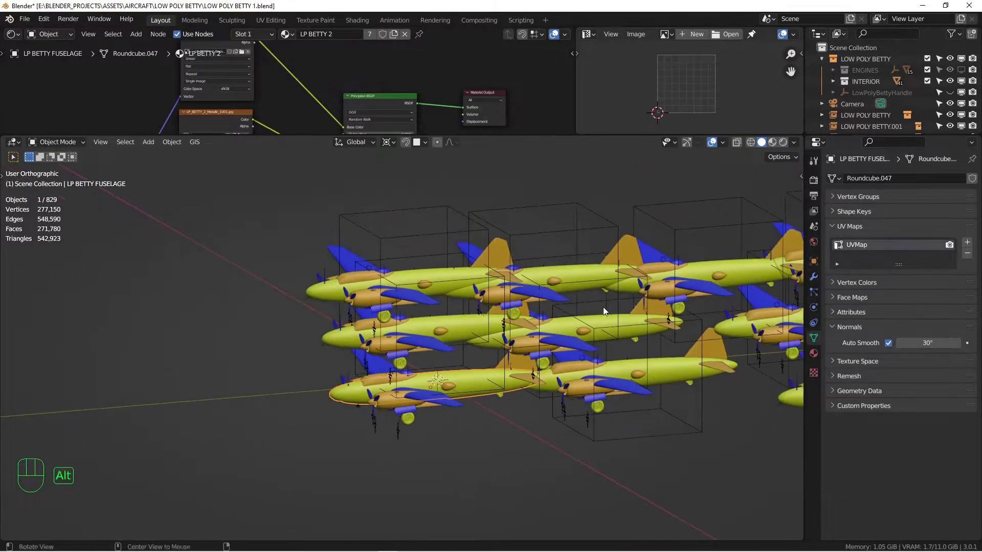
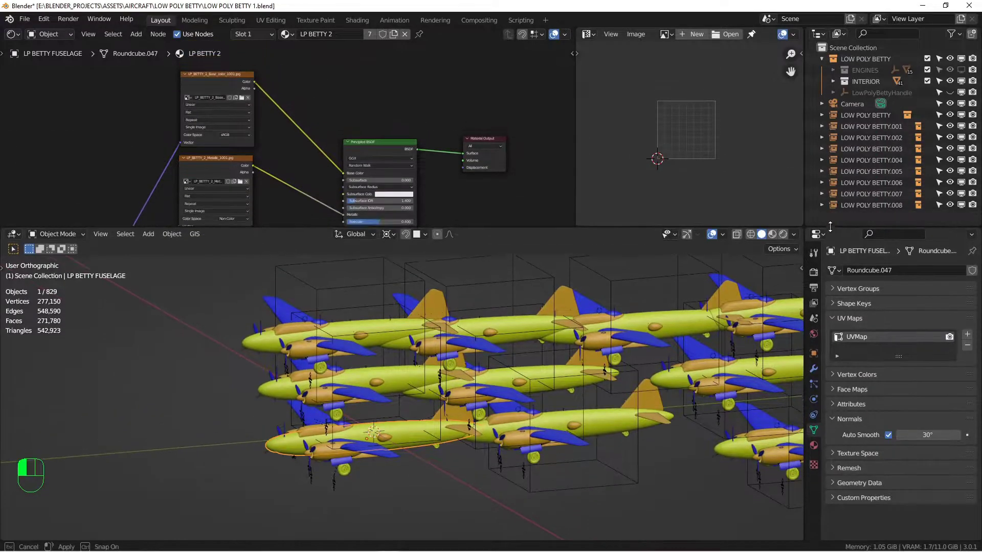
{"action": "left_click", "coordinate": [860, 120]}
{"action": "key", "text": "Delete"}
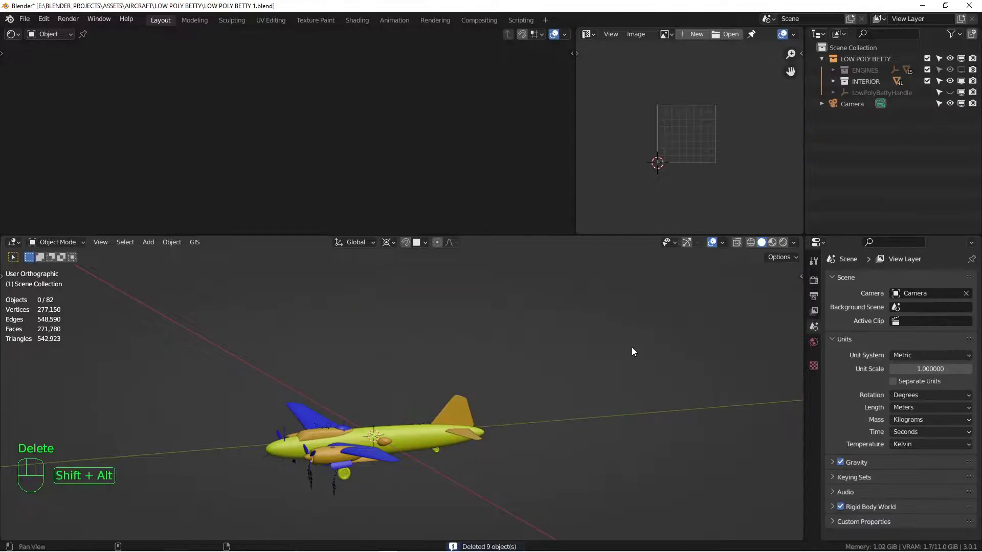
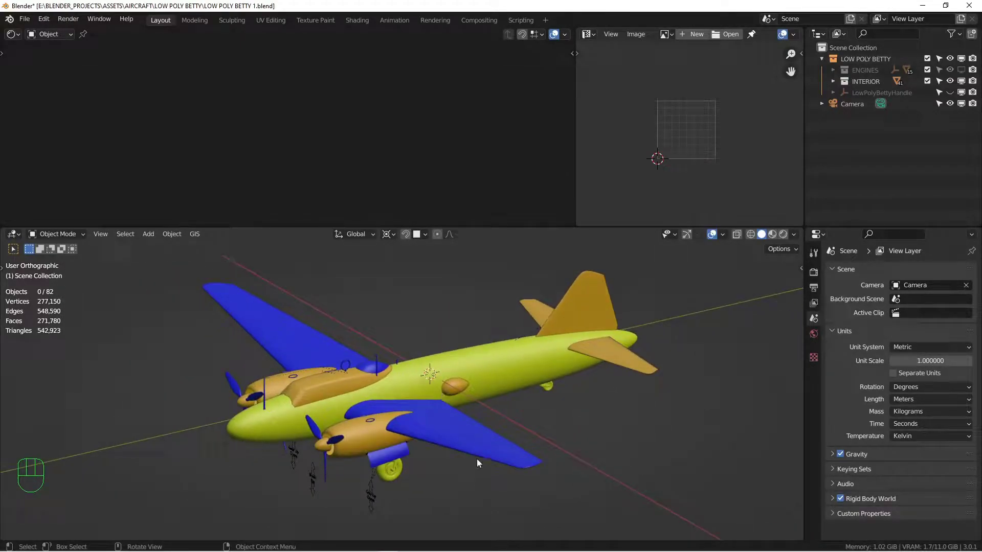
- Shift-select the propellers and nacelle gear doors that share the LP BETTY 1 material
{"action": "left_click_drag", "start_coordinate": [413, 467], "coordinate": [415, 425]}
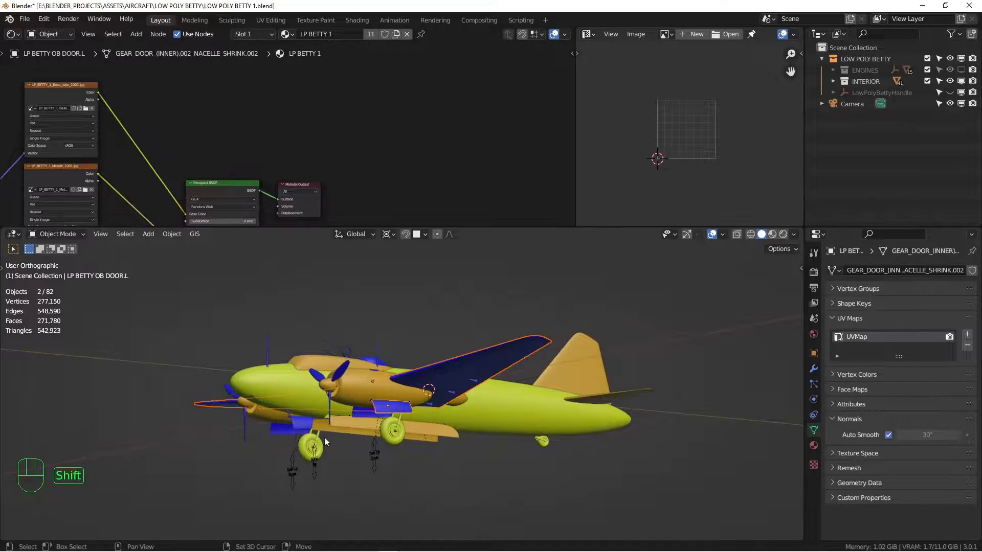
{"action": "left_click_drag", "start_coordinate": [320, 441], "coordinate": [346, 430]}
{"action": "left_click", "coordinate": [284, 425]}
{"action": "left_click_drag", "start_coordinate": [194, 408], "coordinate": [215, 384]}
{"action": "left_click_drag", "start_coordinate": [244, 383], "coordinate": [282, 386]}
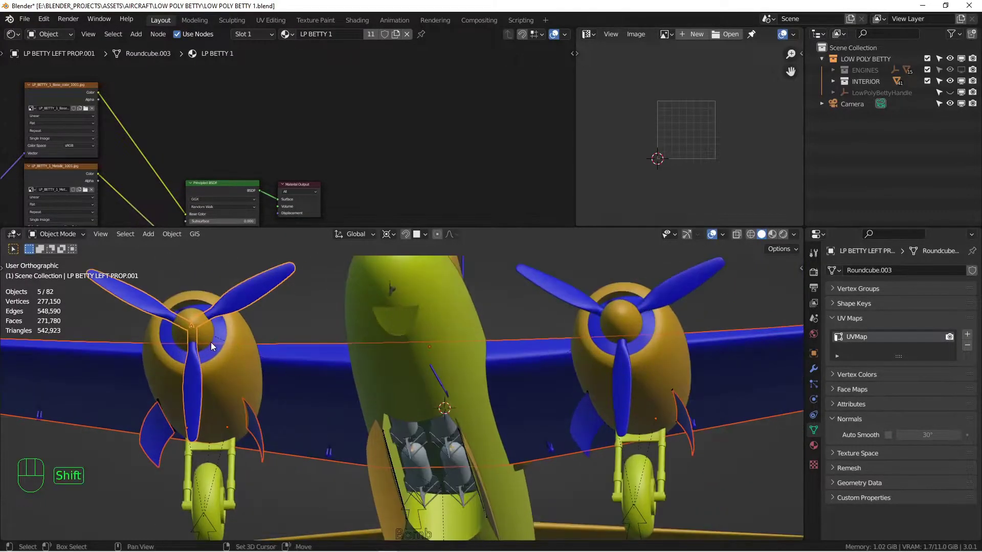
{"action": "left_click", "coordinate": [586, 442]}
- Add the antenna to the nine-part selection and show their LP BETTY 1 Material Properties
{"action": "left_click_drag", "start_coordinate": [585, 372], "coordinate": [518, 424]}
{"action": "left_click_drag", "start_coordinate": [504, 409], "coordinate": [486, 442]}
{"action": "middle_click", "coordinate": [475, 441]}
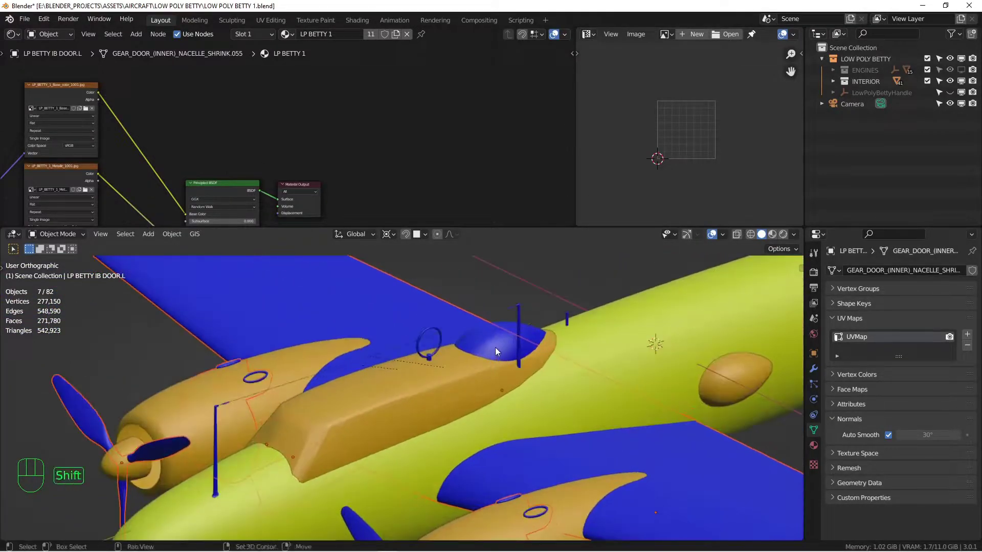
{"action": "left_click", "coordinate": [522, 323]}
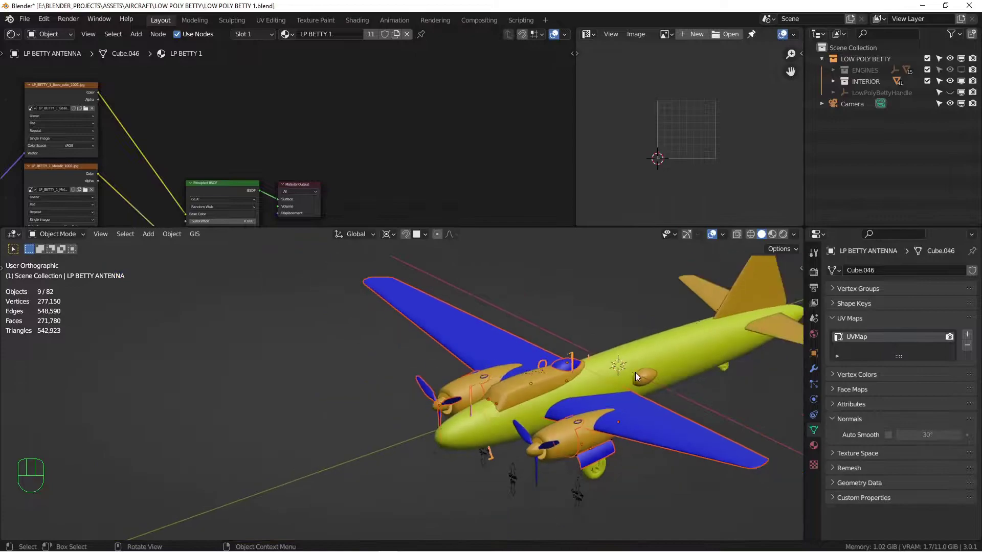
{"action": "left_click_drag", "start_coordinate": [637, 380], "coordinate": [583, 385]}
{"action": "left_click", "coordinate": [815, 448]}
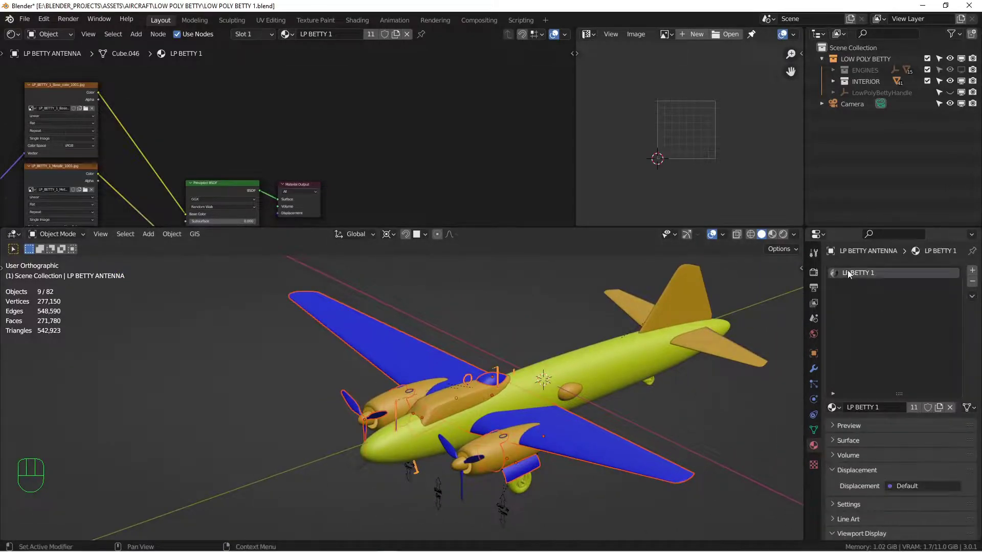
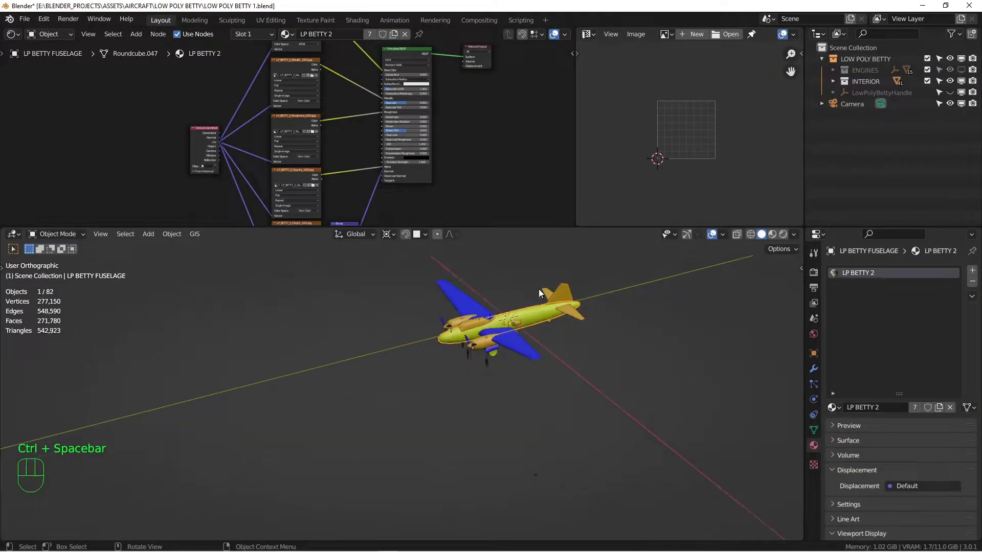
- Orbit under the plane and shift-select the landing gear parts sharing LP BETTY 2
{"action": "left_click_drag", "start_coordinate": [472, 327], "coordinate": [450, 345]}
{"action": "left_click_drag", "start_coordinate": [467, 348], "coordinate": [472, 332]}
{"action": "left_click_drag", "start_coordinate": [533, 351], "coordinate": [550, 370]}
{"action": "left_click_drag", "start_coordinate": [582, 342], "coordinate": [469, 340]}
{"action": "left_click_drag", "start_coordinate": [456, 381], "coordinate": [448, 359]}
{"action": "left_click_drag", "start_coordinate": [514, 343], "coordinate": [491, 312]}
{"action": "left_click", "coordinate": [370, 371]}
{"action": "left_click", "coordinate": [701, 387]}
{"action": "left_click", "coordinate": [286, 427]}
- View the landing gear's UV layout in Edit Mode, then return to Object Mode
{"action": "left_click_drag", "start_coordinate": [324, 360], "coordinate": [381, 405]}
{"action": "middle_click", "coordinate": [448, 345]}
{"action": "key", "text": "Tab"}
{"action": "left_click_drag", "start_coordinate": [497, 362], "coordinate": [479, 361]}
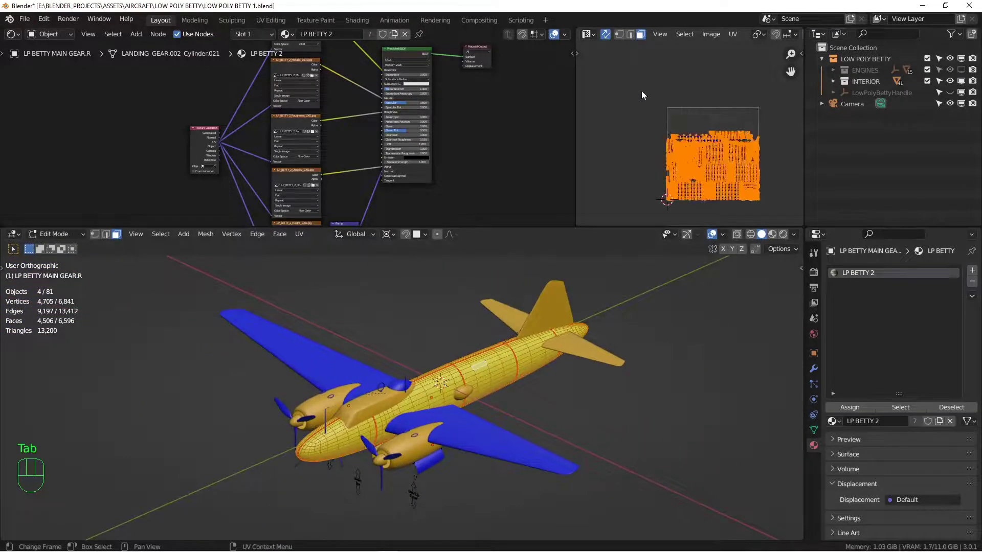
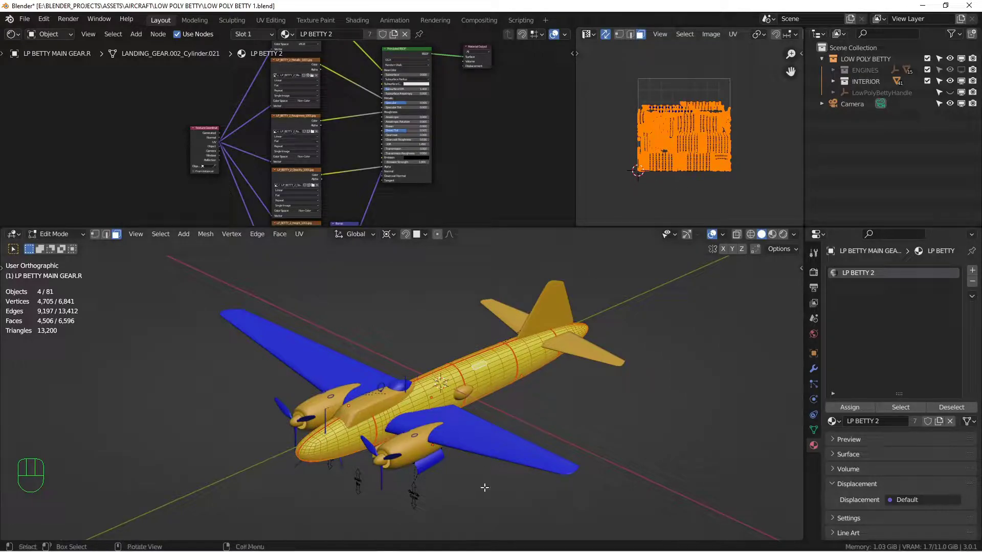
{"action": "key", "text": "Tab"}
{"action": "middle_click", "coordinate": [465, 450]}
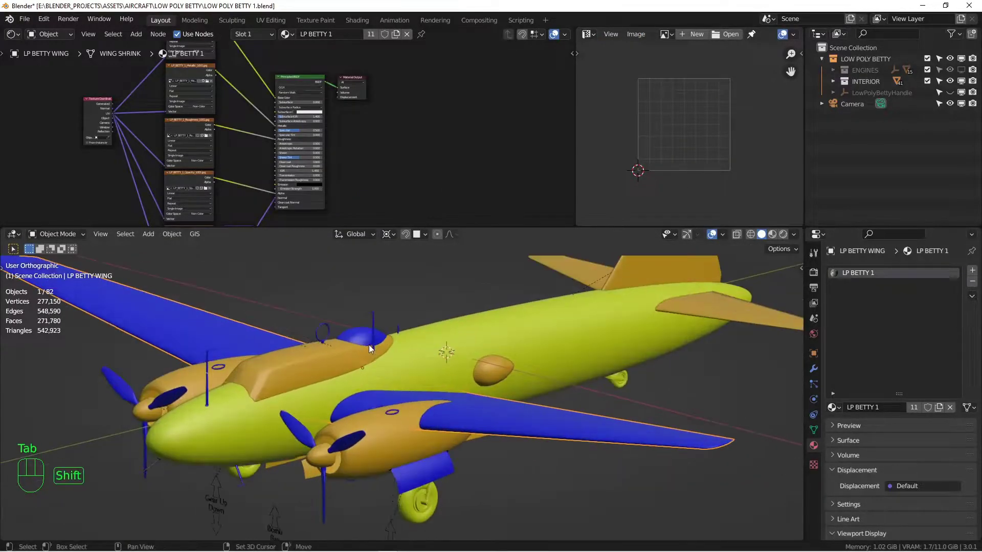
- Select wing parts, show all their faces' UV layout in Edit Mode, then return to Object Mode
{"action": "left_click", "coordinate": [380, 321]}
{"action": "left_click_drag", "start_coordinate": [416, 473], "coordinate": [420, 442]}
{"action": "left_click", "coordinate": [156, 468]}
{"action": "left_click", "coordinate": [120, 392]}
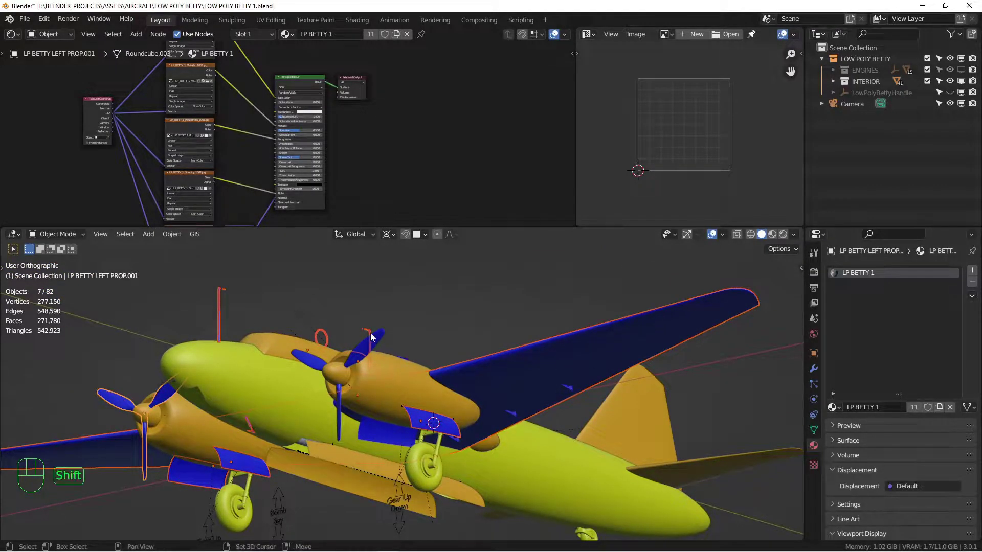
{"action": "key", "text": "Tab"}
{"action": "key", "text": "a"}
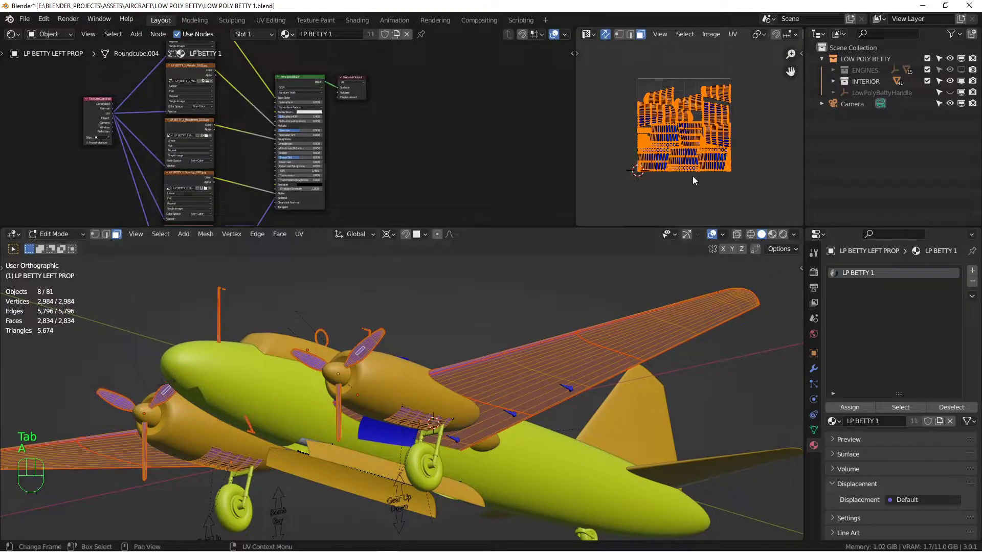
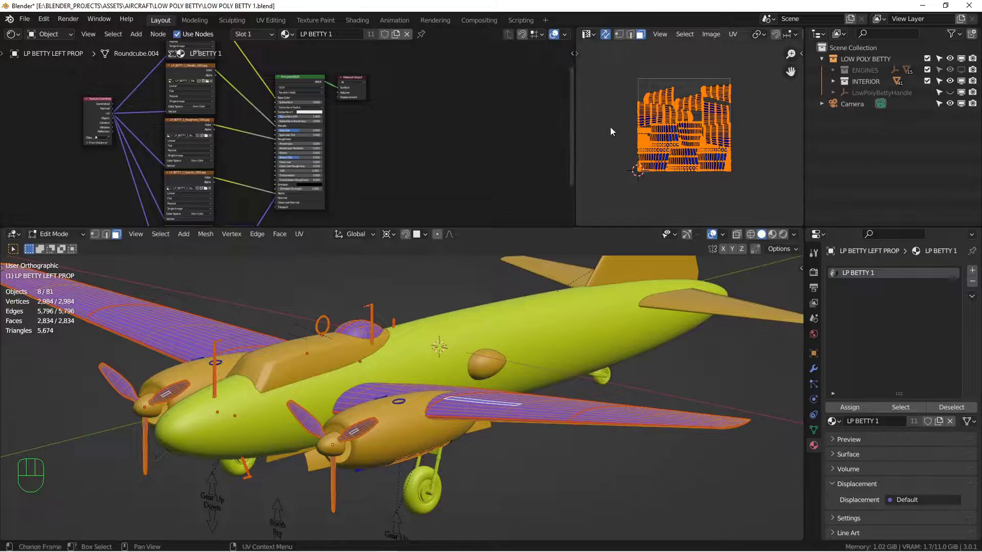
{"action": "left_click_drag", "start_coordinate": [597, 314], "coordinate": [568, 318]}
{"action": "key", "text": "Tab"}
- Check Object Data > UV Maps on the rudder, wing and fuselage for a MARKINGS map
{"action": "left_click_drag", "start_coordinate": [622, 305], "coordinate": [568, 349]}
{"action": "middle_click", "coordinate": [574, 346]}
{"action": "middle_click", "coordinate": [499, 393]}
{"action": "left_click_drag", "start_coordinate": [485, 402], "coordinate": [498, 363]}
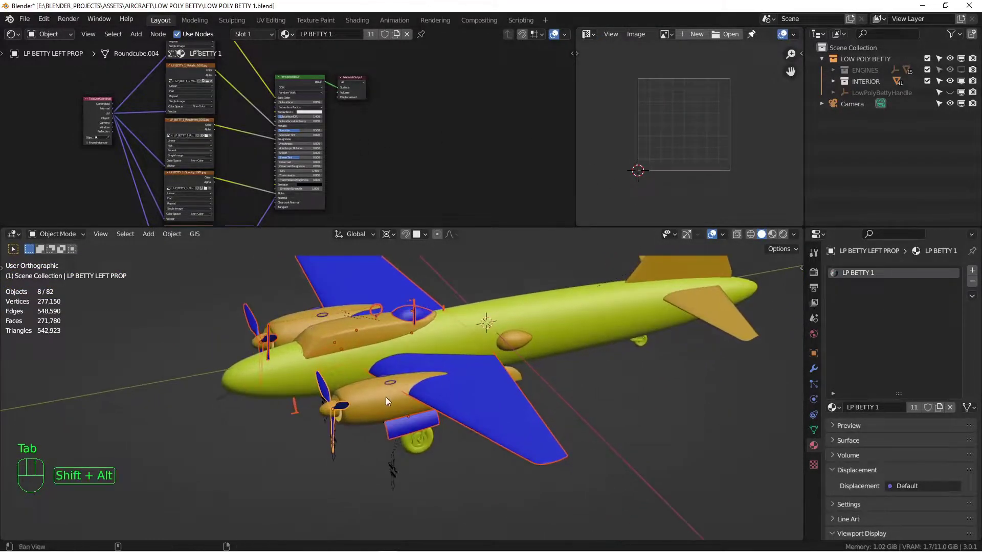
{"action": "left_click_drag", "start_coordinate": [423, 362], "coordinate": [387, 433]}
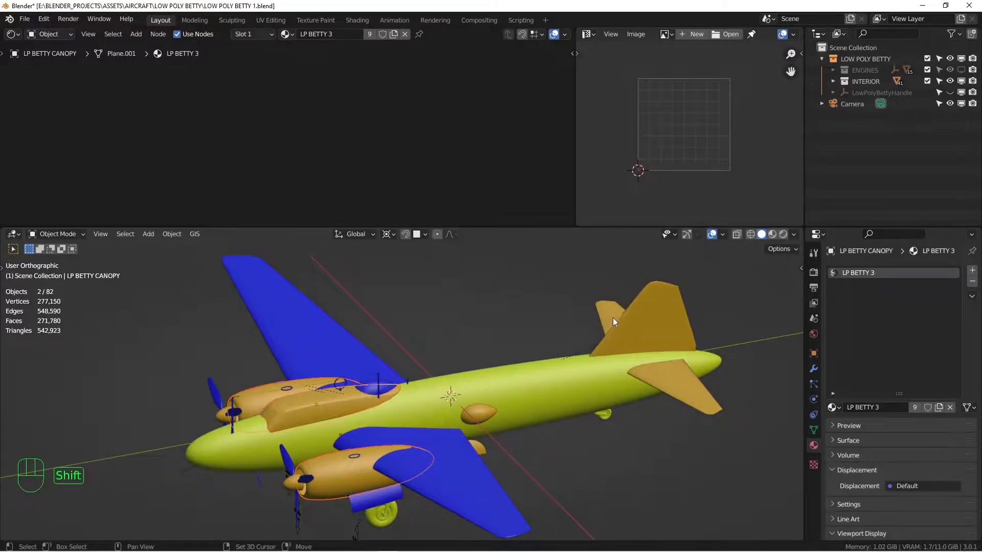
{"action": "left_click", "coordinate": [616, 316]}
{"action": "left_click", "coordinate": [648, 313]}
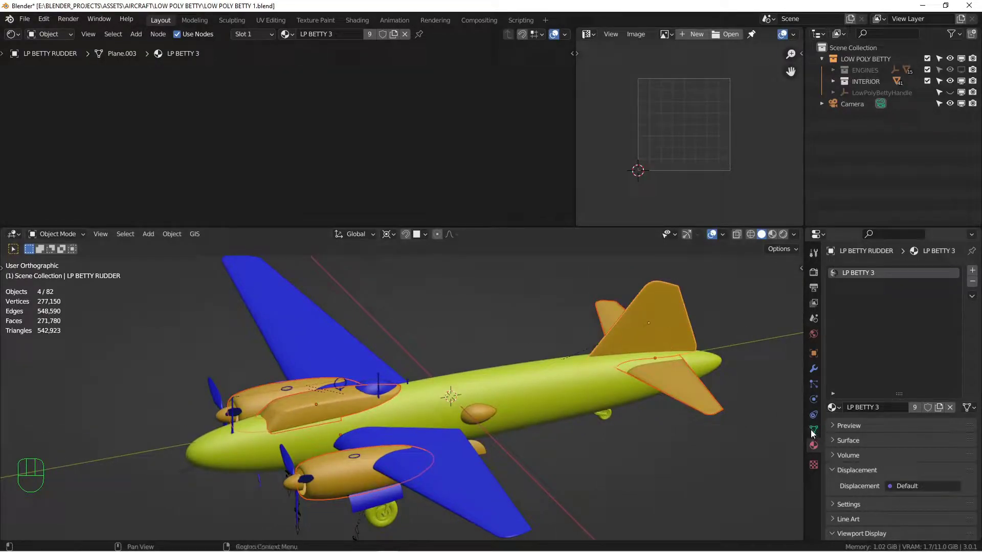
{"action": "left_click", "coordinate": [817, 435]}
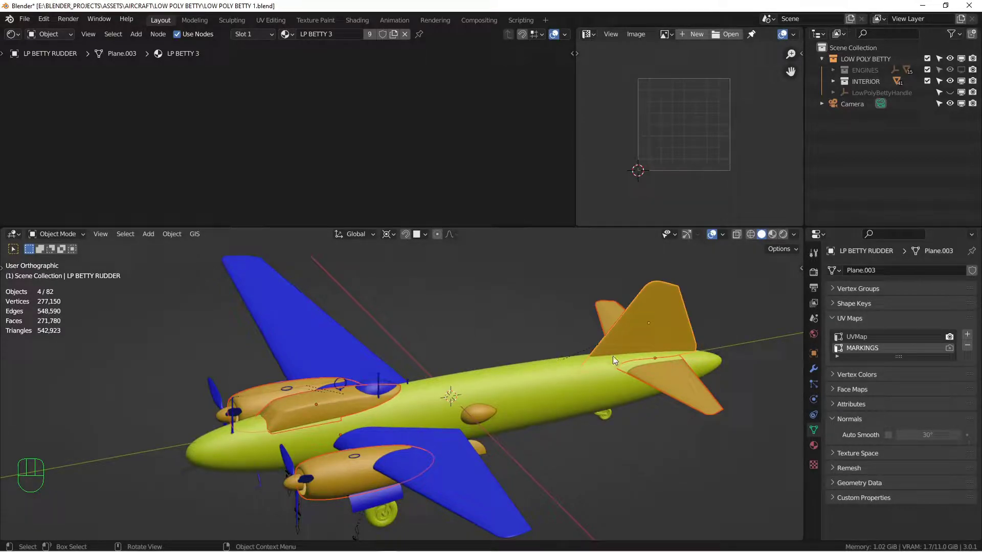
{"action": "left_click", "coordinate": [863, 341]}
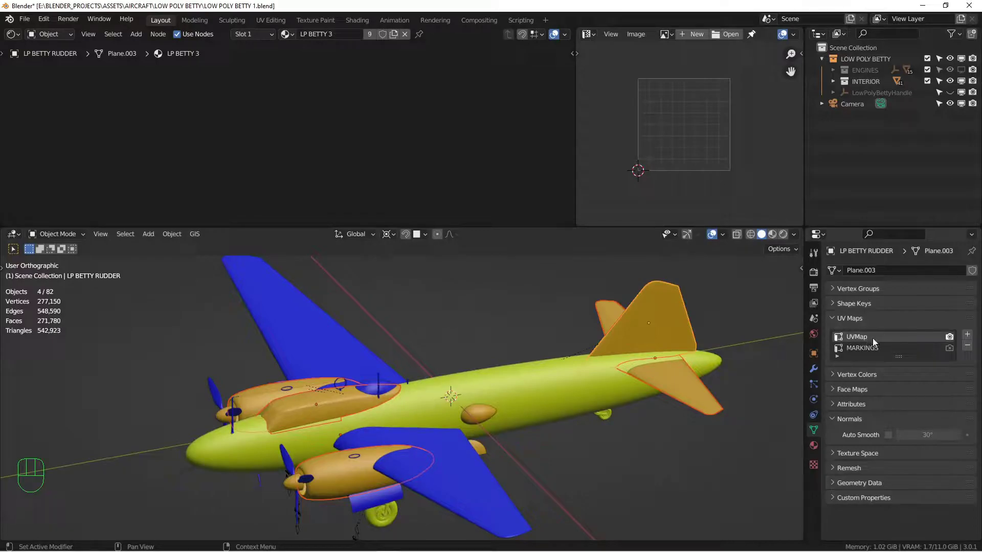
{"action": "left_click", "coordinate": [462, 502]}
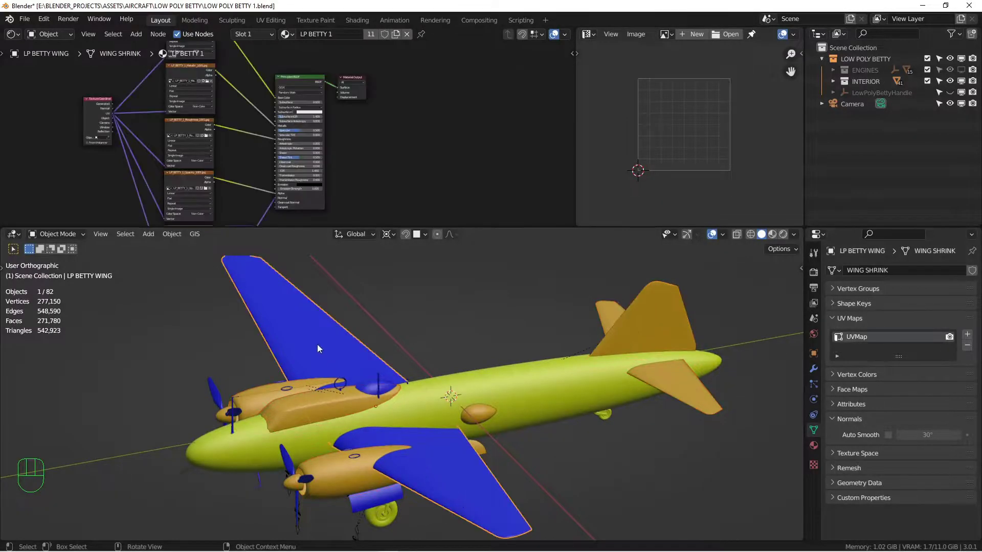
{"action": "left_click", "coordinate": [267, 449]}
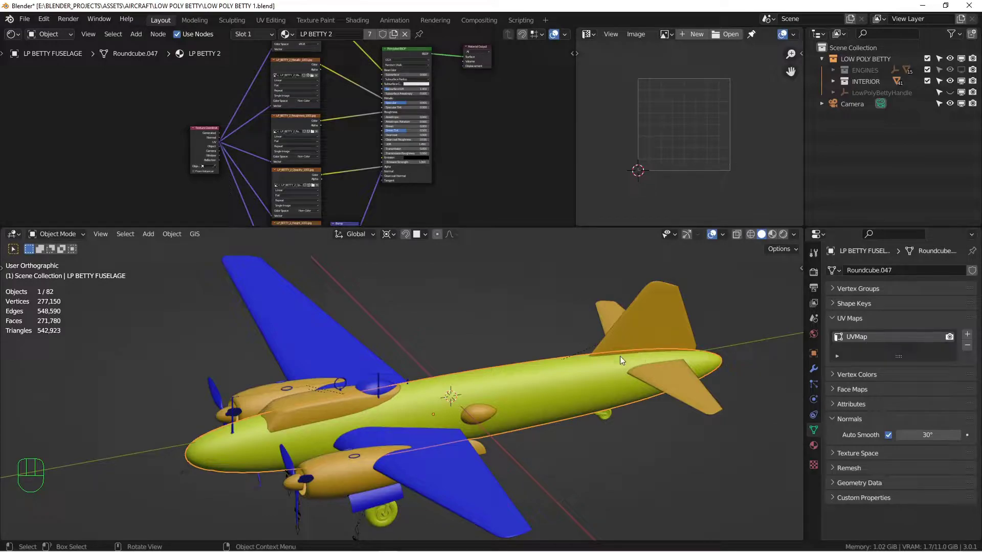
- Shift-select stabilizers, nacelle, canopy and bomb door (LP BETTY 3) and enter Edit Mode on their UVs
{"action": "left_click", "coordinate": [624, 318]}
{"action": "left_click", "coordinate": [611, 308]}
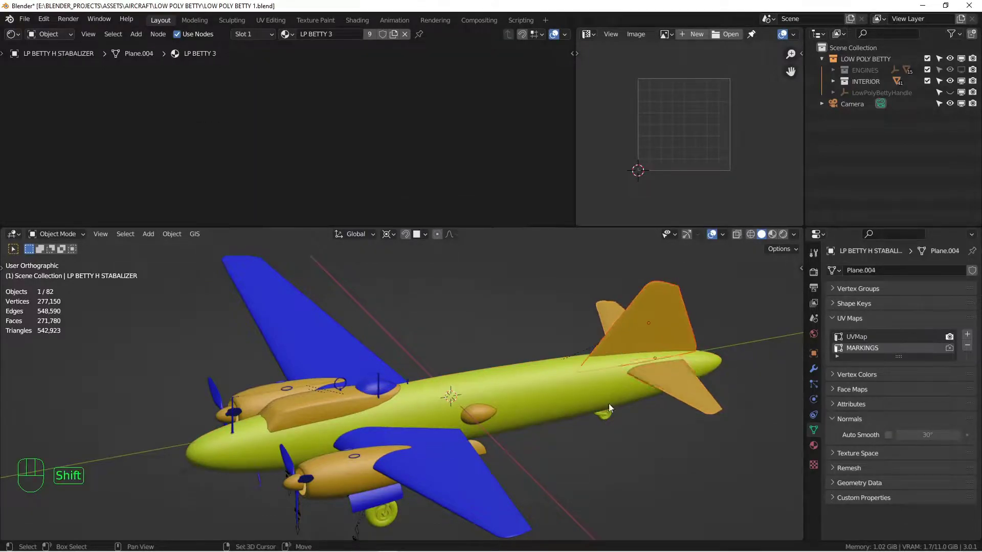
{"action": "left_click", "coordinate": [340, 477]}
{"action": "left_click", "coordinate": [305, 416]}
{"action": "left_click_drag", "start_coordinate": [497, 402], "coordinate": [483, 345]}
{"action": "left_click", "coordinate": [452, 449]}
{"action": "left_click_drag", "start_coordinate": [529, 383], "coordinate": [532, 431]}
{"action": "key", "text": "Tab"}
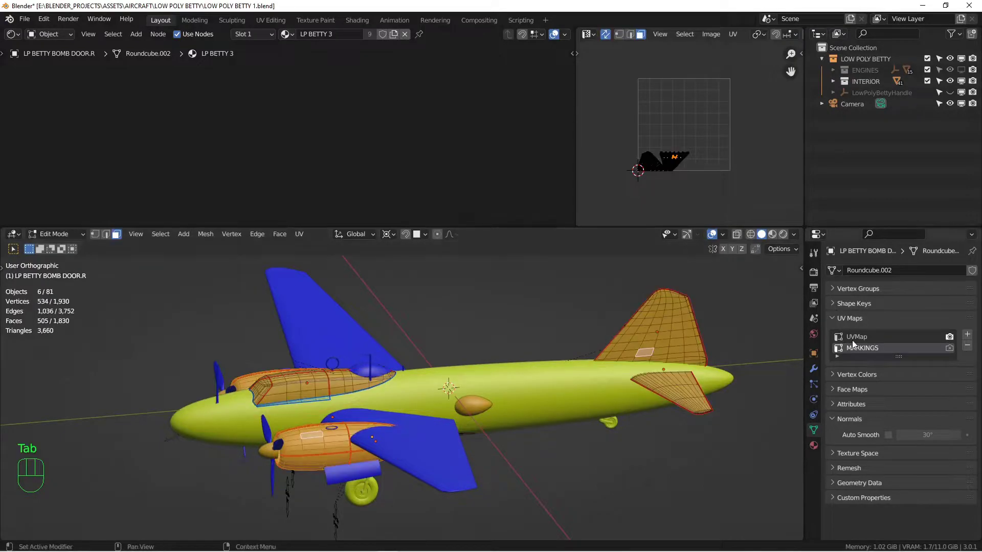
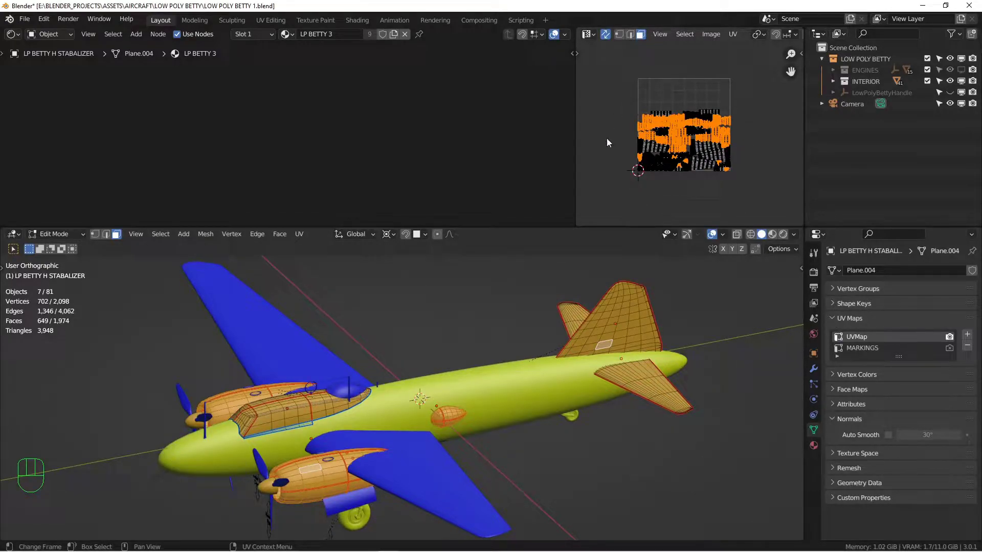
- Orbit around the tail parts' meshes and leave Edit Mode for the group
{"action": "left_click_drag", "start_coordinate": [596, 390], "coordinate": [586, 379]}
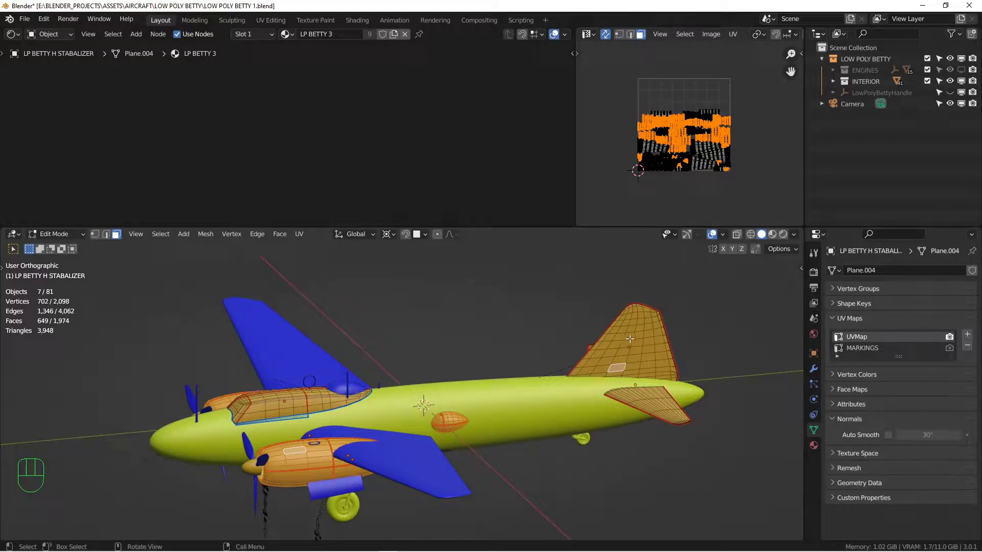
{"action": "middle_click", "coordinate": [632, 337]}
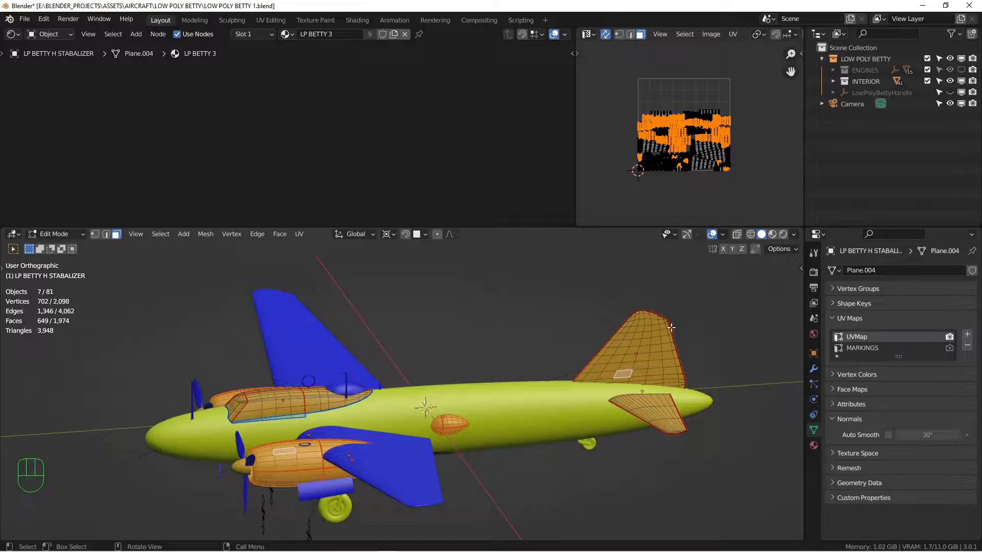
{"action": "left_click_drag", "start_coordinate": [652, 372], "coordinate": [652, 374]}
{"action": "middle_click", "coordinate": [635, 359]}
{"action": "left_click_drag", "start_coordinate": [633, 362], "coordinate": [626, 363]}
{"action": "left_click_drag", "start_coordinate": [551, 364], "coordinate": [561, 345]}
{"action": "middle_click", "coordinate": [555, 346]}
{"action": "key", "text": "Tab"}
{"action": "key", "text": "alt+a"}
- Select the LP BETTY RUDDER alone in right side view and briefly show its own UV layout
{"action": "middle_click", "coordinate": [551, 357]}
{"action": "left_click_drag", "start_coordinate": [628, 354], "coordinate": [514, 374]}
{"action": "key", "text": "KP_3"}
{"action": "left_click_drag", "start_coordinate": [530, 346], "coordinate": [508, 357]}
{"action": "key", "text": "Tab"}
{"action": "key", "text": "a"}
{"action": "key", "text": "Tab"}
{"action": "left_click_drag", "start_coordinate": [531, 378], "coordinate": [584, 355]}
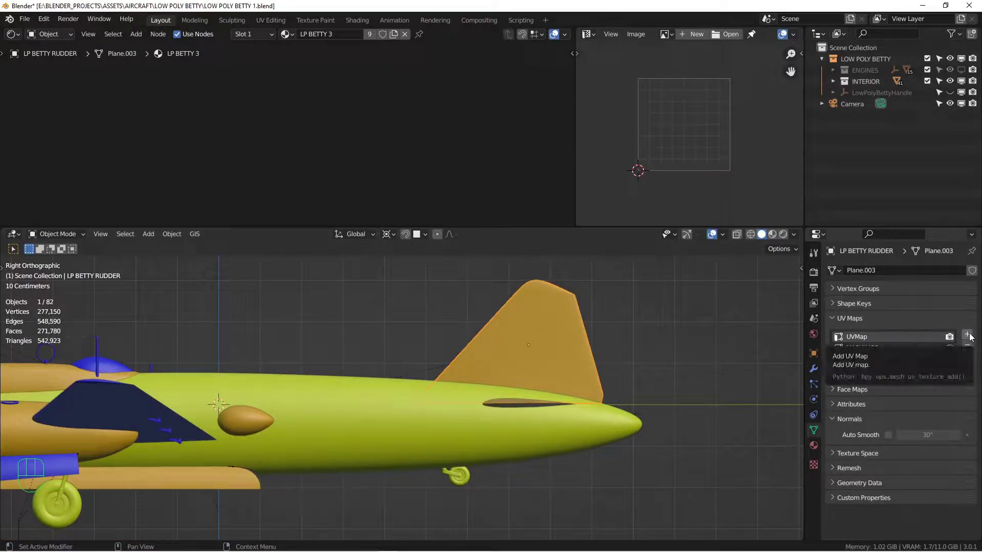
- Add a third UV map UVMap.001 to the rudder beside UVMap and MARKINGS, and show its UV layout in Edit Mode
{"action": "left_click", "coordinate": [972, 337]}
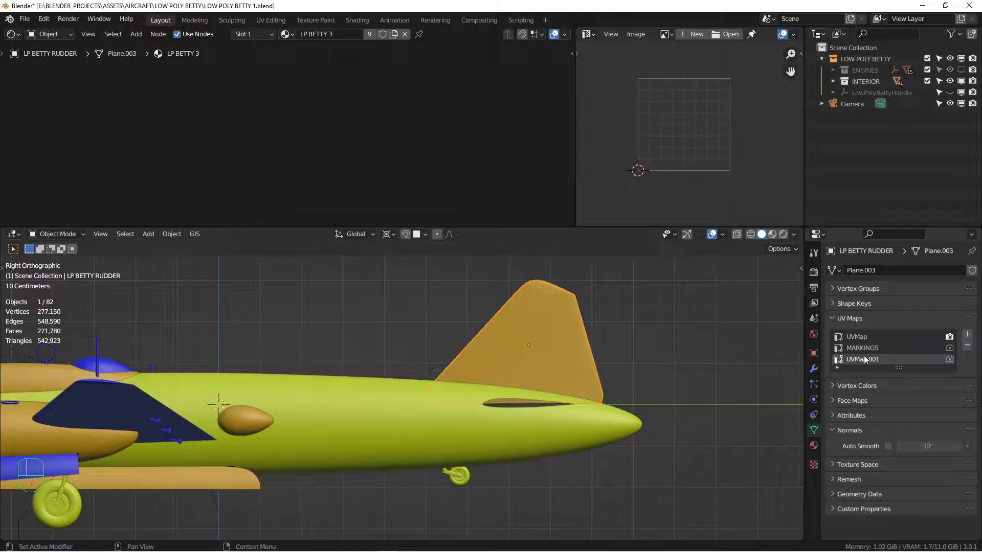
{"action": "key", "text": "Tab"}
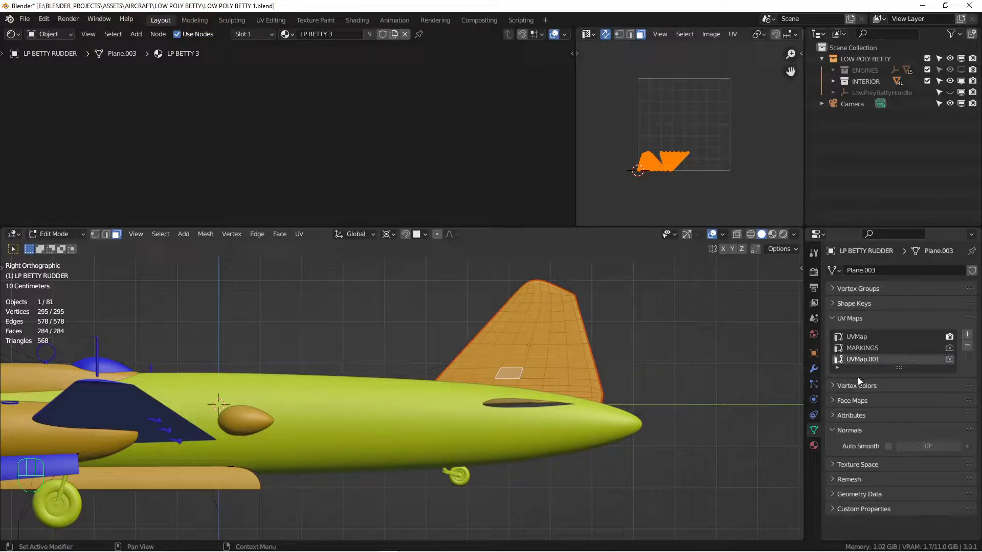
{"action": "key", "text": "KP_3"}
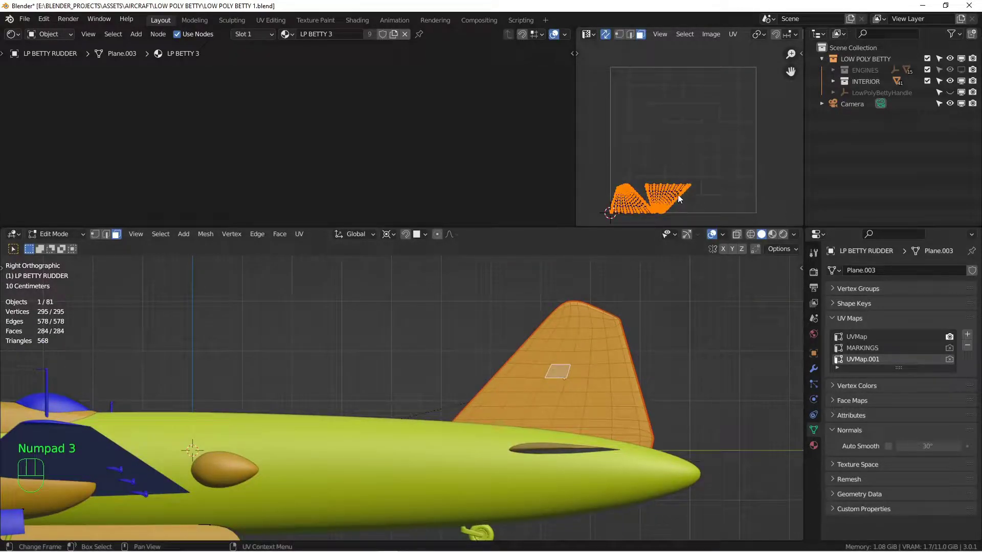
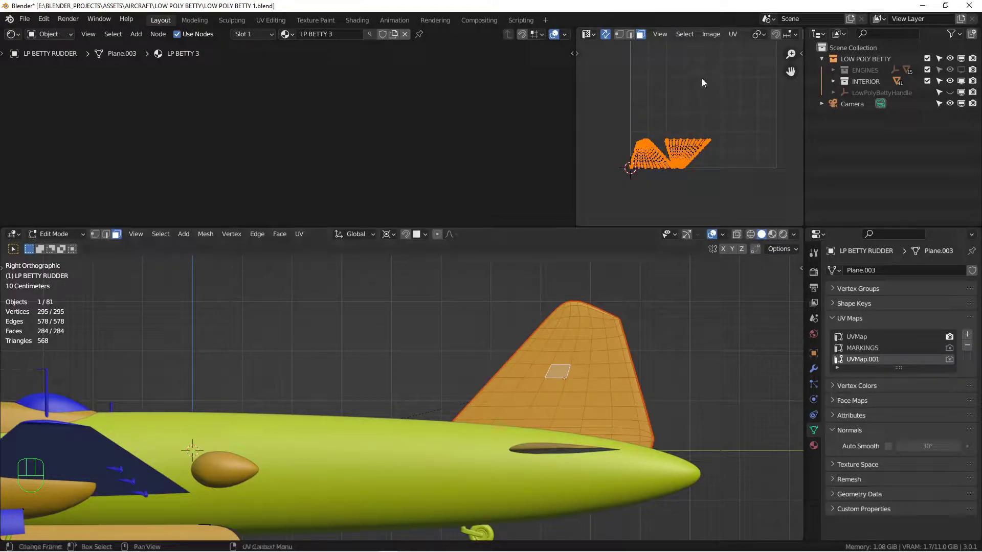
- Maximize the UV editor to inspect the rudder's UVMap.001 islands up close
{"action": "middle_click", "coordinate": [647, 137]}
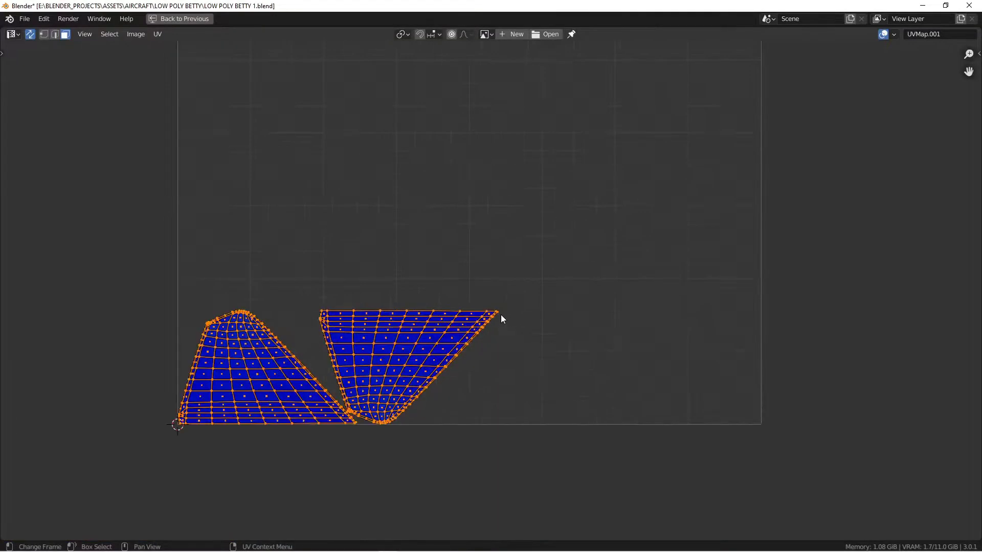
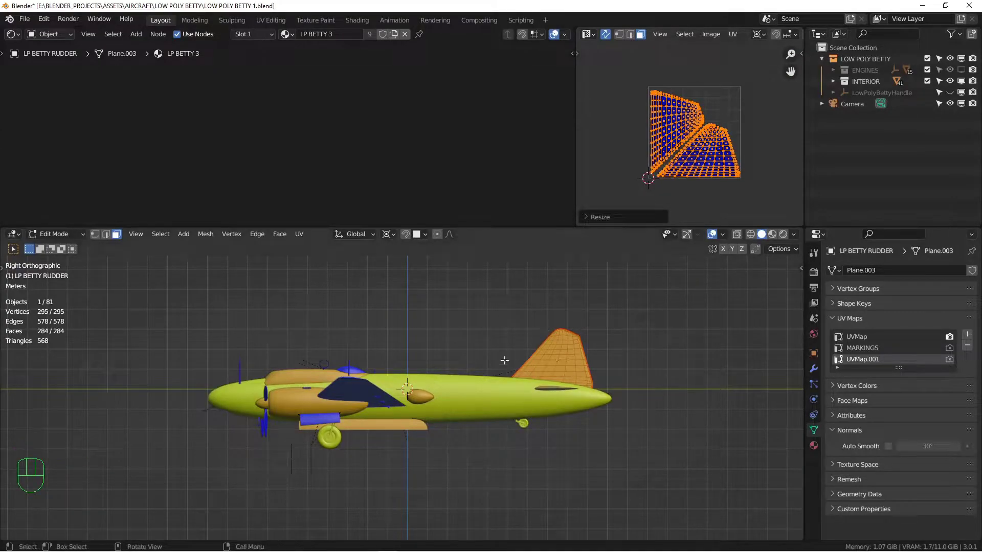
- Orbit the 3D view around the aircraft tail to check the rudder
{"action": "left_click_drag", "start_coordinate": [276, 389], "coordinate": [281, 402]}
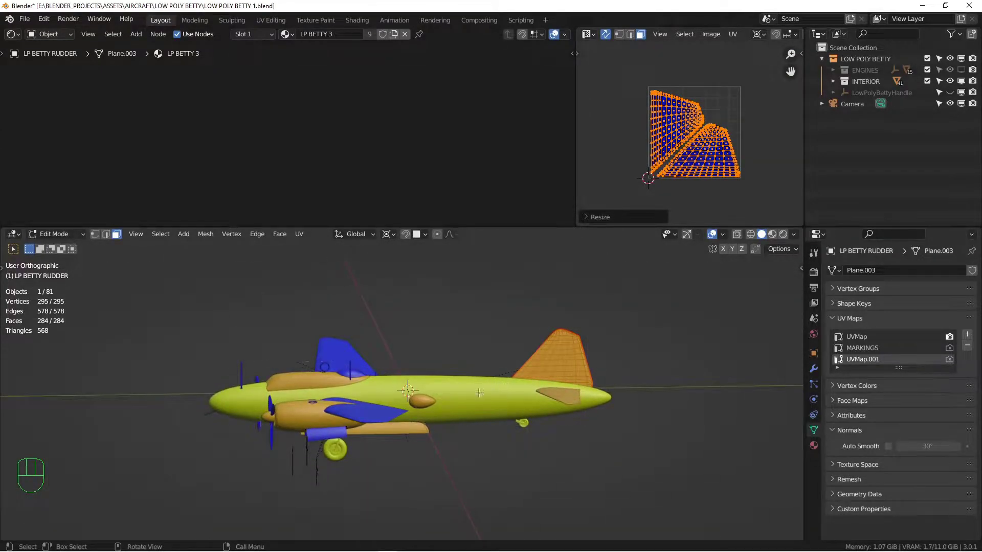
{"action": "left_click_drag", "start_coordinate": [470, 392], "coordinate": [480, 400]}
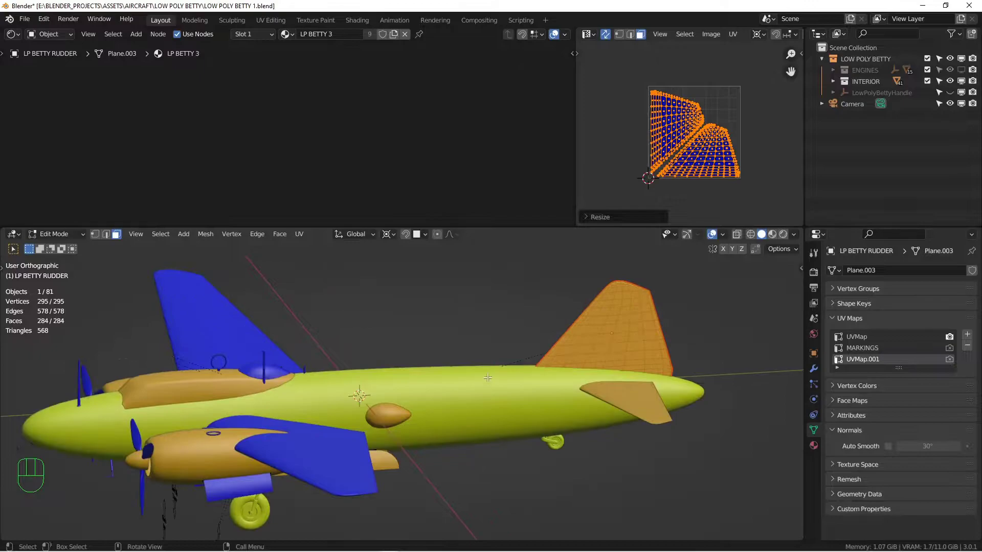
{"action": "left_click_drag", "start_coordinate": [612, 323], "coordinate": [618, 318]}
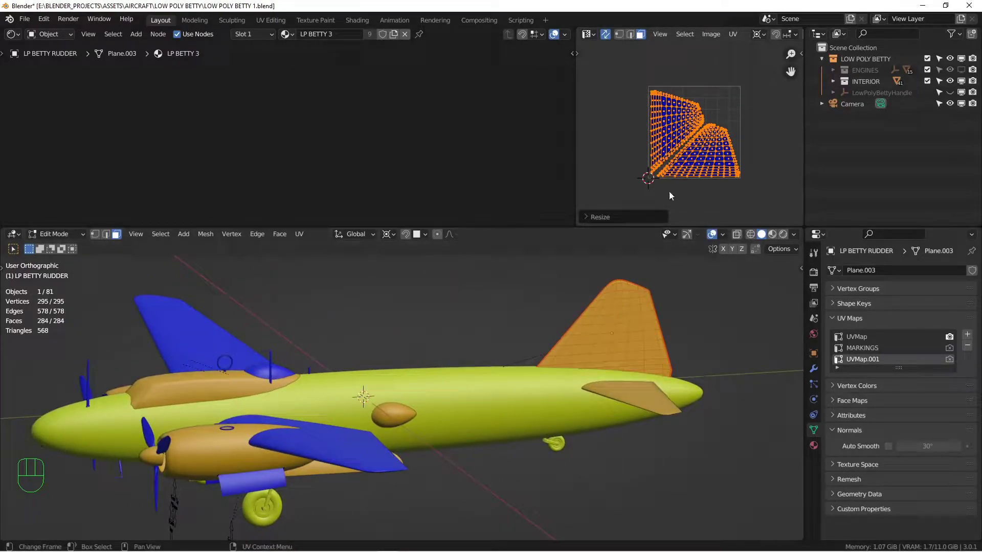
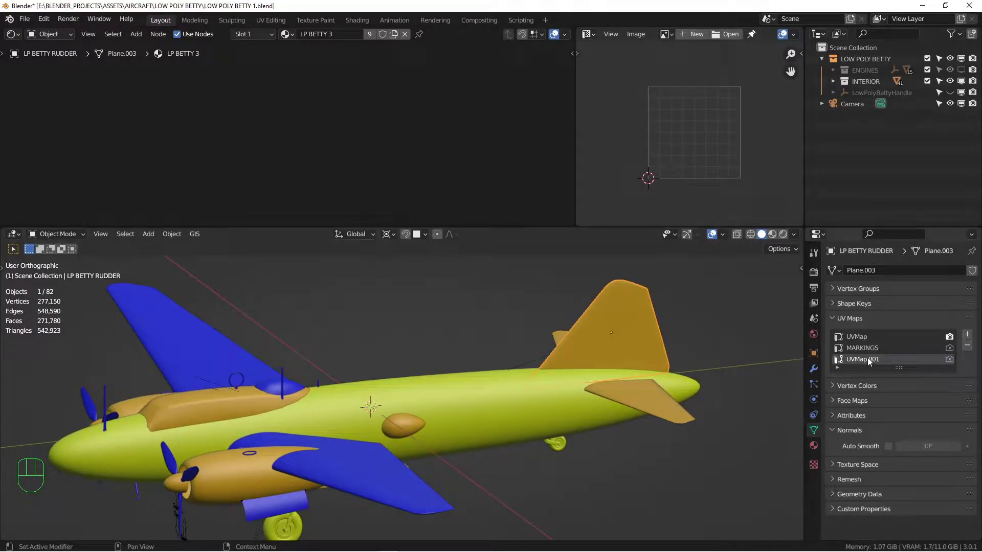
- Inspect the horizontal stabilizer's UVMap.001 islands in mesh editing, then return to object mode
{"action": "middle_click", "coordinate": [658, 397]}
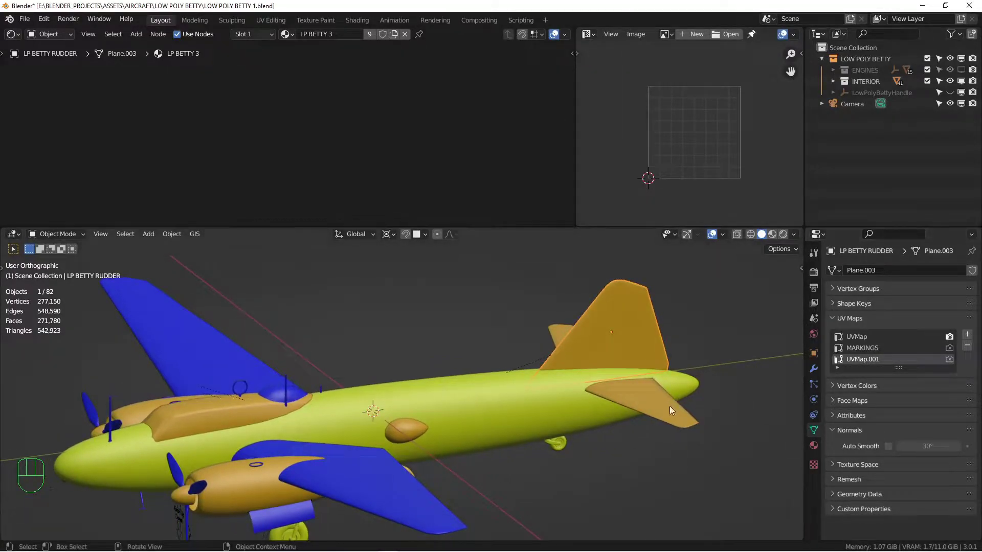
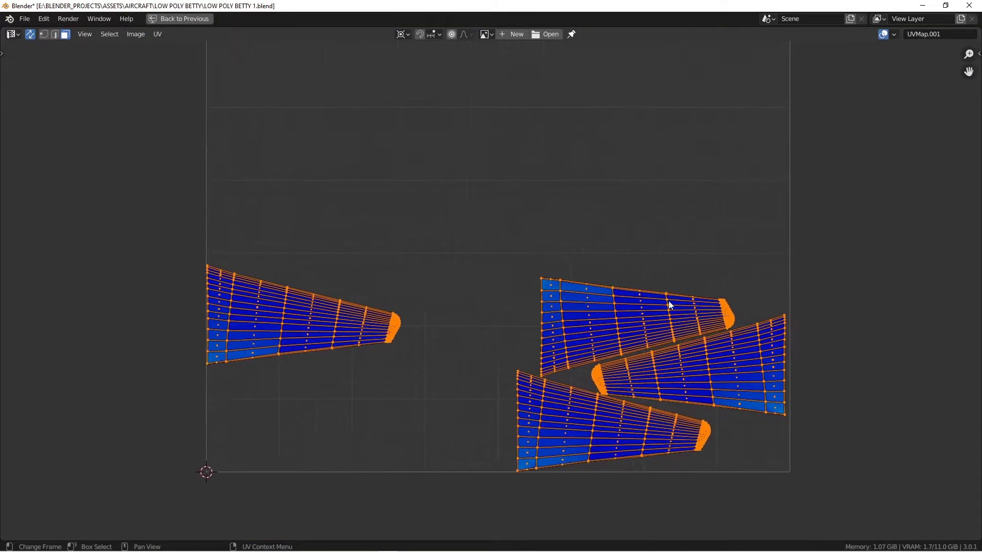
{"action": "key", "text": "ctrl+space"}
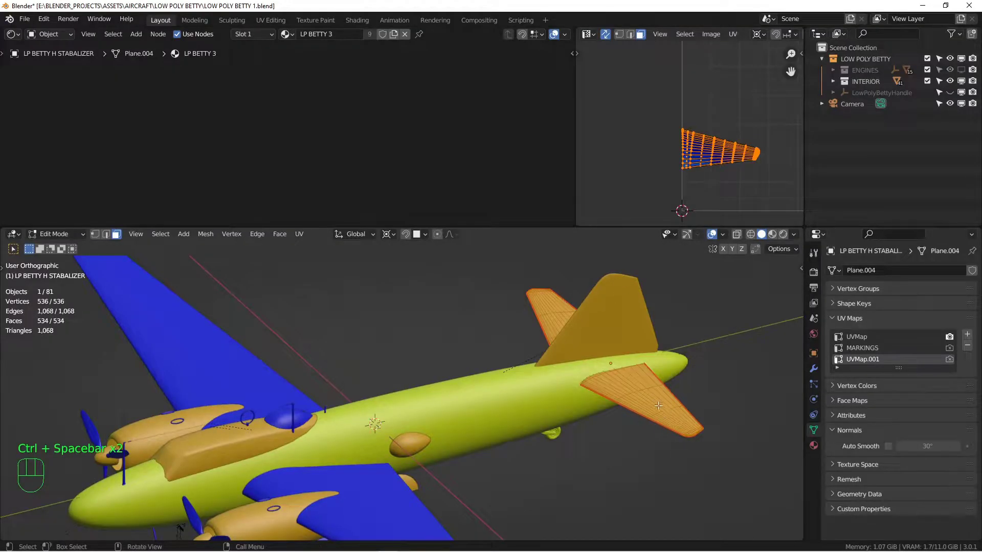
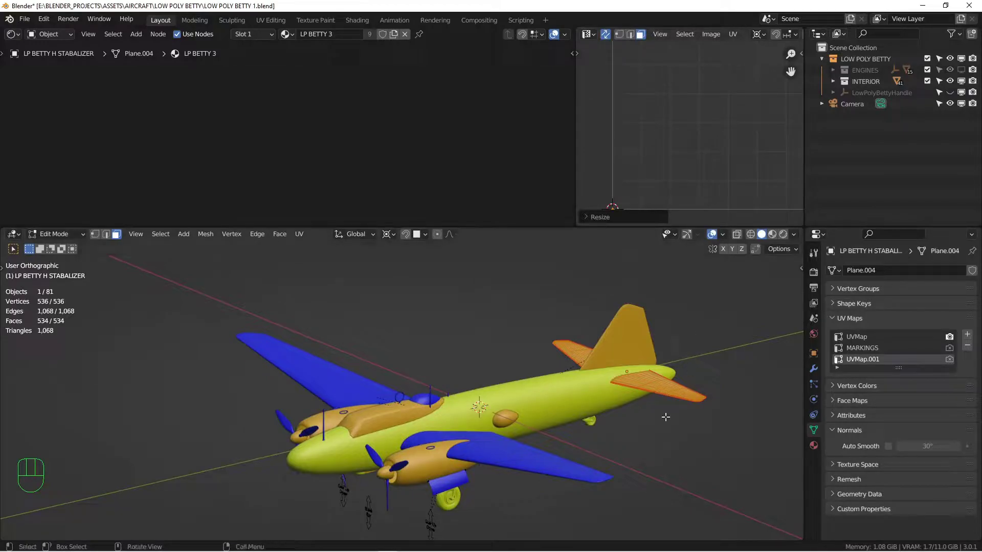
{"action": "middle_click", "coordinate": [672, 395]}
{"action": "key", "text": "Tab"}
- Edit the engine nacelle's mesh with MARKINGS as its active UV map and all geometry selected
{"action": "left_click_drag", "start_coordinate": [636, 449], "coordinate": [596, 367]}
{"action": "middle_click", "coordinate": [359, 420]}
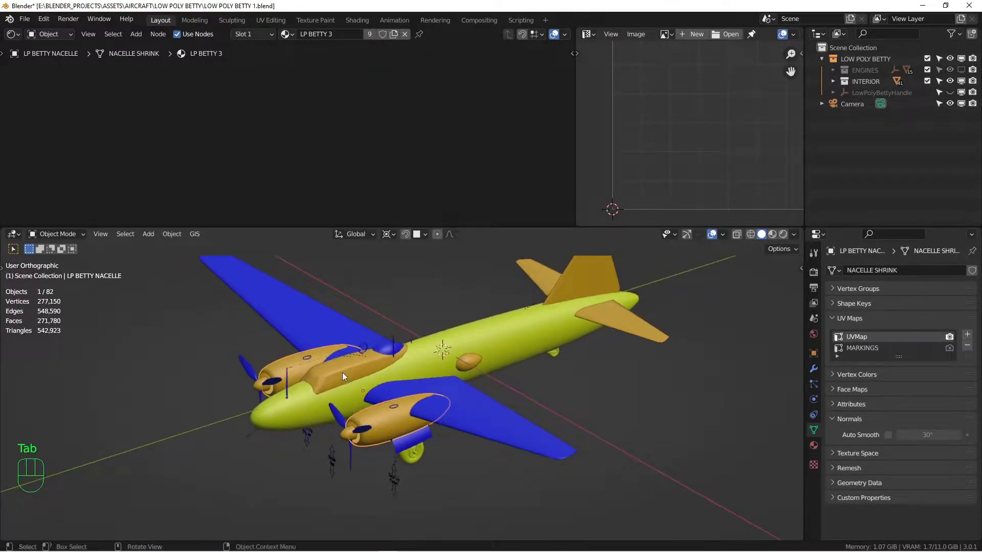
{"action": "key", "text": "Tab"}
{"action": "left_click", "coordinate": [880, 349]}
{"action": "key", "text": "Tab"}
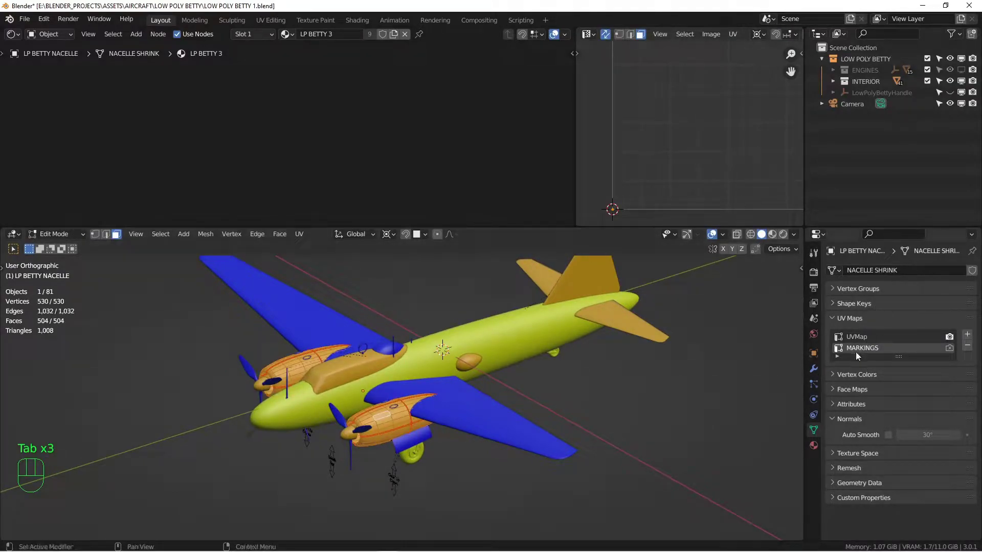
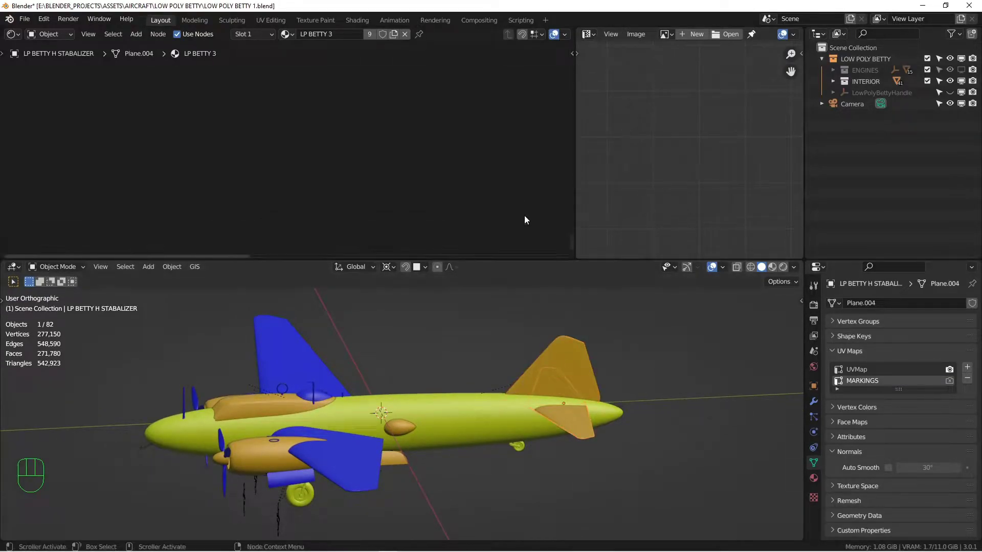
- Enlarge the shader editor area above the viewport for the LP BETTY 3 material
{"action": "left_click_drag", "start_coordinate": [817, 483], "coordinate": [849, 349]}
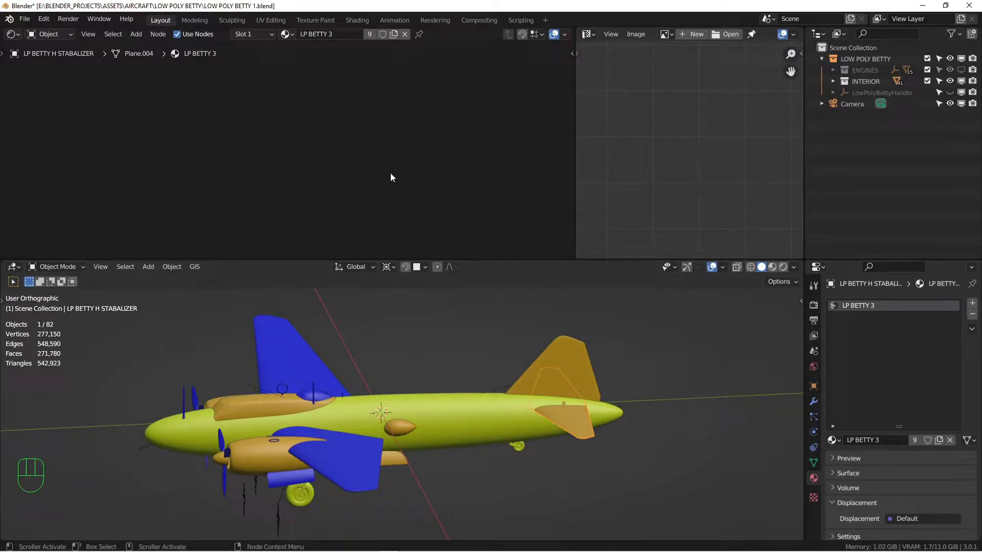
- Frame the whole LP BETTY 3 node tree in the shader editor
{"action": "key", "text": "Home"}
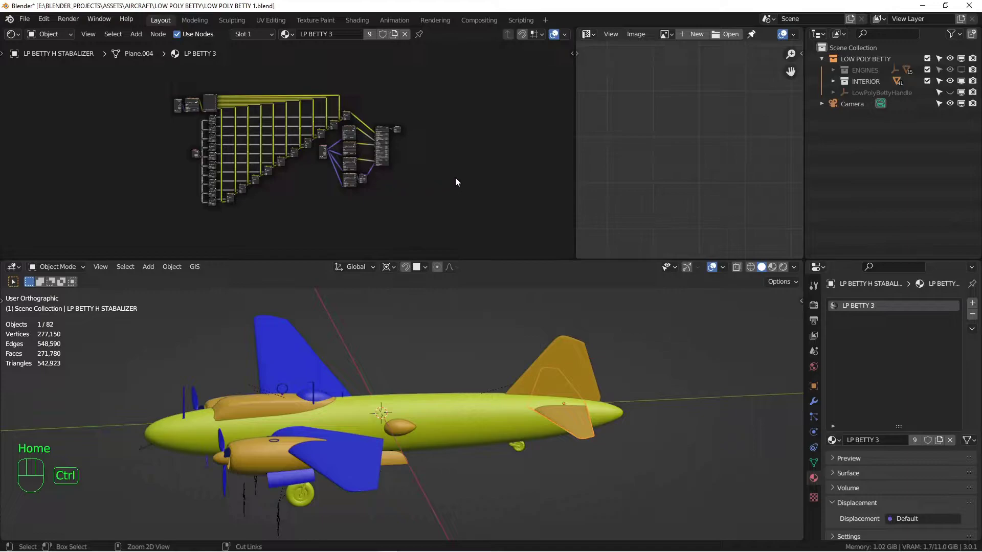
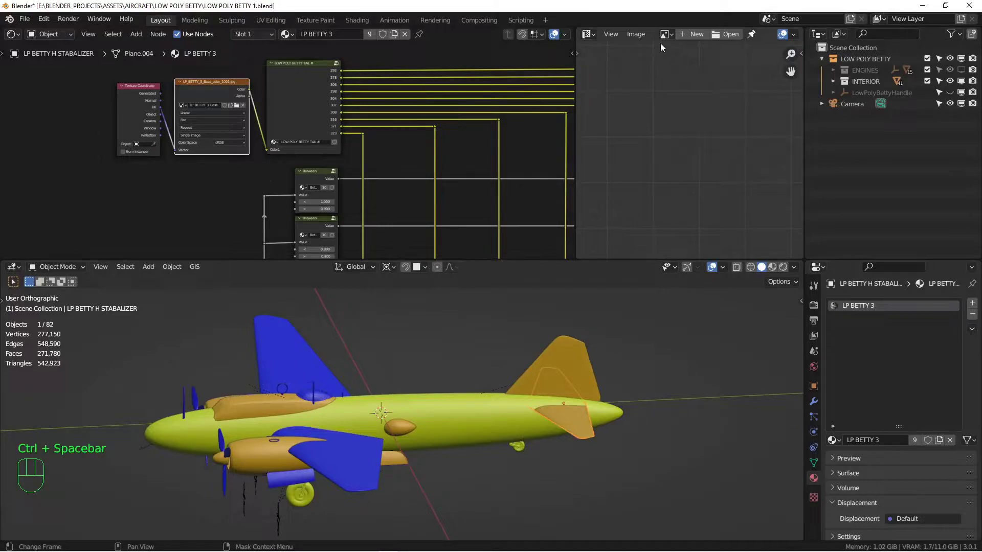
- Show the LP_BETTY_1_Base_color_1001.jpg texture in the image editor and pan across it
{"action": "left_click", "coordinate": [672, 105]}
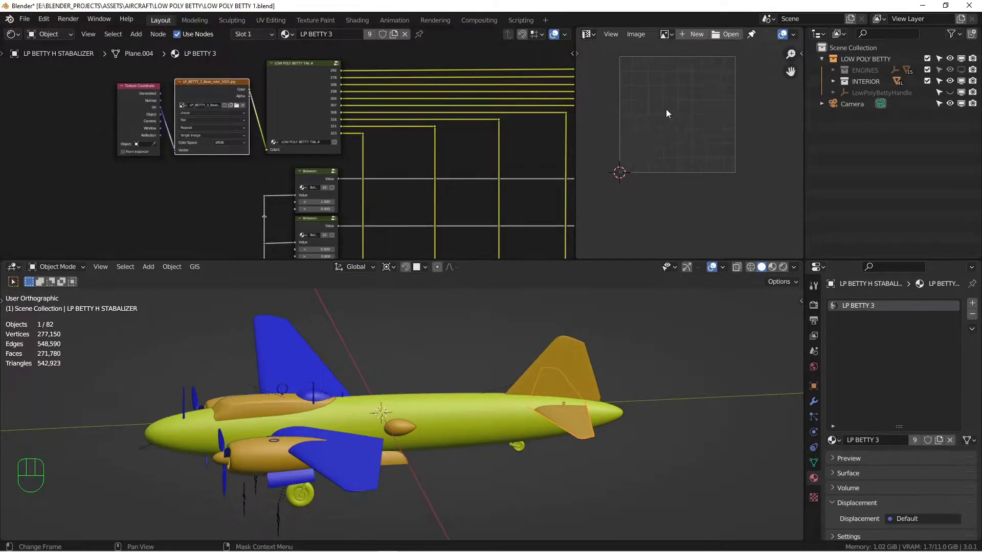
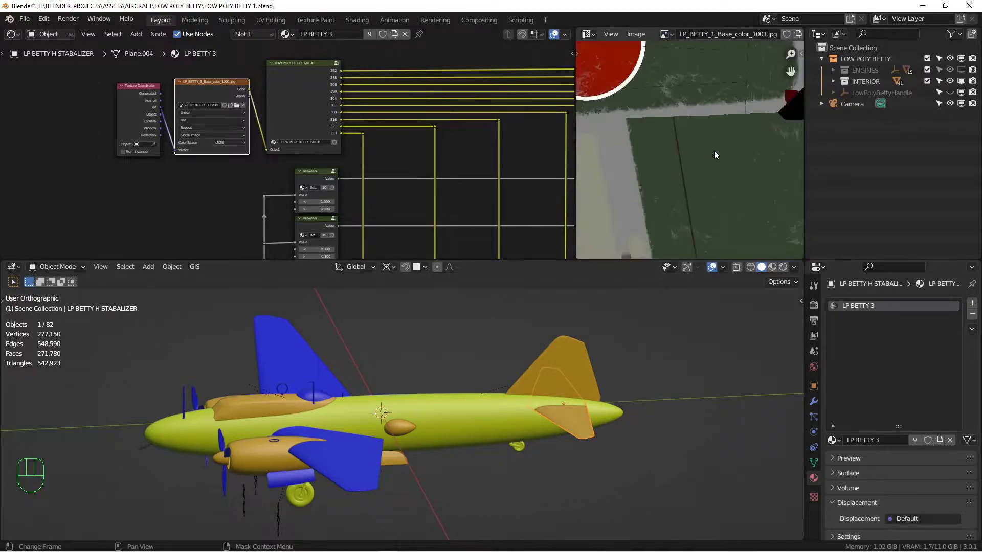
{"action": "middle_click", "coordinate": [727, 146]}
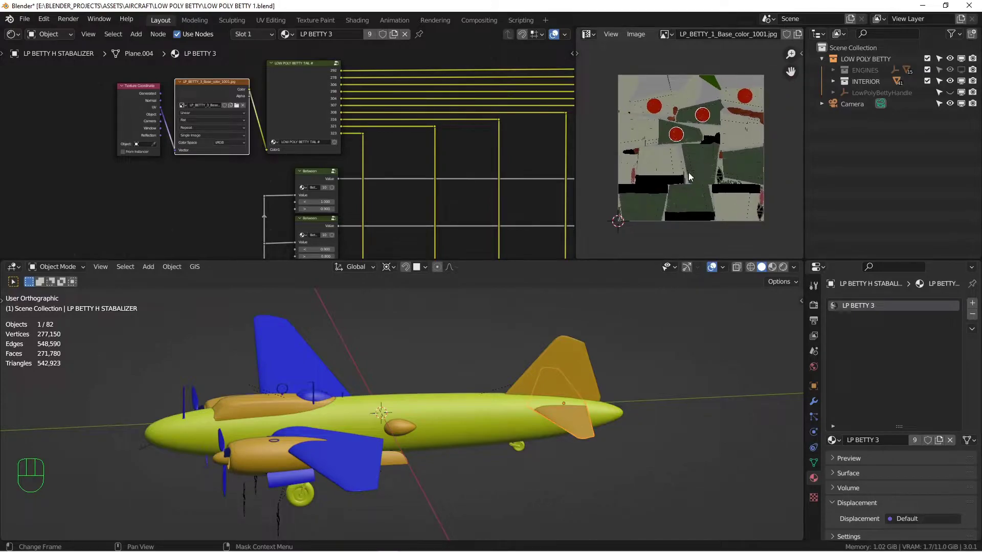
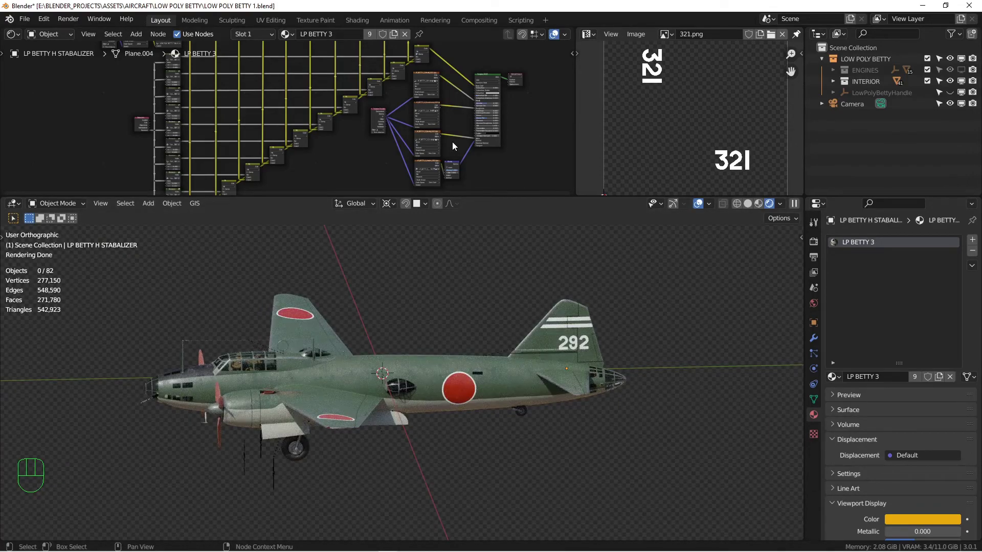
- View the textured 292 bomber from the side while the viewport re-renders
{"action": "key", "text": "KP_3"}
{"action": "middle_click", "coordinate": [509, 316]}
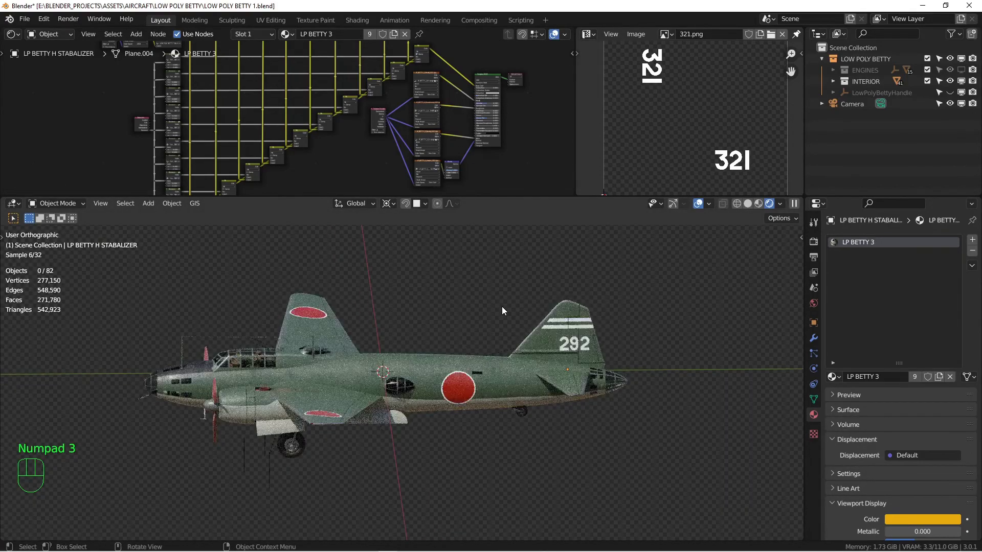
- Add a LOW POLY BETTY collection instance from a side view and place the first axis-locked copies
{"action": "key", "text": "KP_3"}
{"action": "left_click_drag", "start_coordinate": [427, 344], "coordinate": [574, 314]}
{"action": "key", "text": "shift+a"}
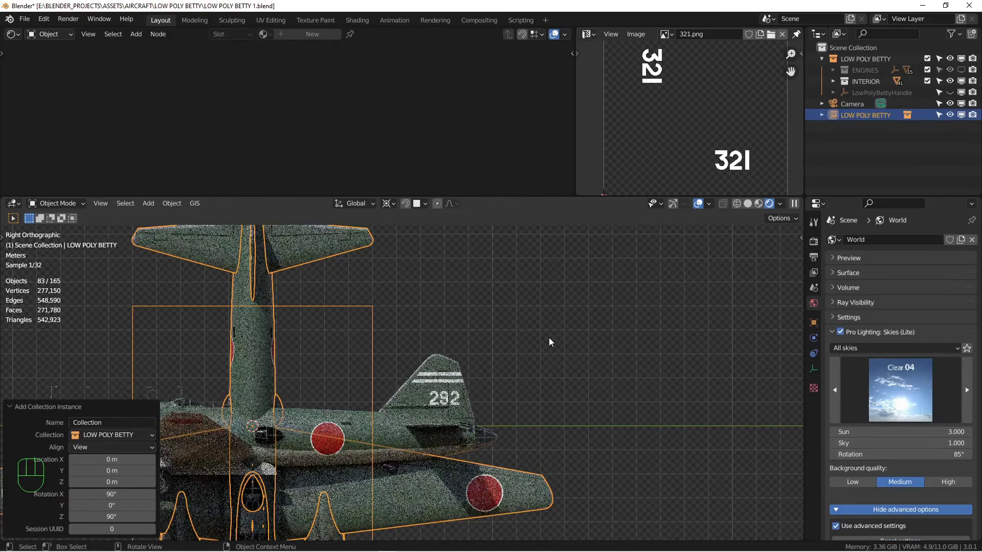
{"action": "key", "text": "alt+r"}
{"action": "key", "text": "g"}
{"action": "key", "text": "alt+d"}
{"action": "key", "text": "alt+d"}
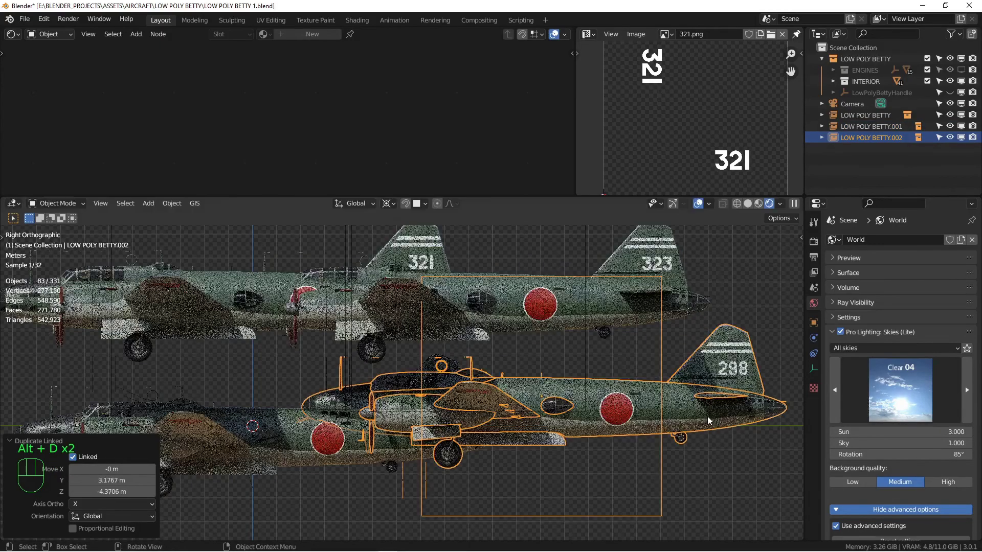
{"action": "middle_click", "coordinate": [579, 421]}
- Duplicate further bomber instances along one axis, placing a copy below the others
{"action": "key", "text": "alt+d"}
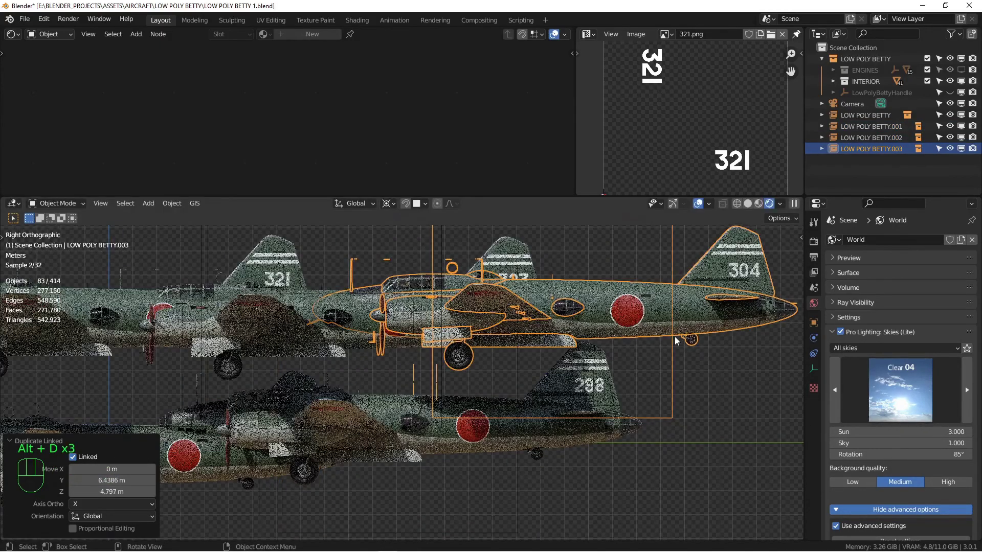
{"action": "middle_click", "coordinate": [671, 351]}
{"action": "key", "text": "alt+d"}
{"action": "middle_click", "coordinate": [609, 369]}
{"action": "key", "text": "alt+d"}
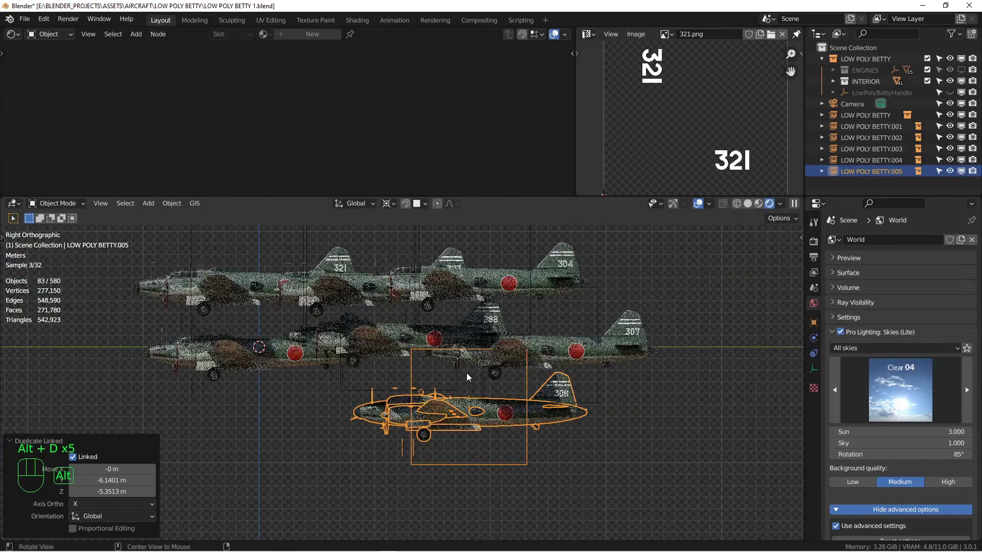
{"action": "left_click", "coordinate": [489, 381]}
- Duplicate and place the last instances, completing the eight-bomber fleet up to .007
{"action": "key", "text": "alt+d"}
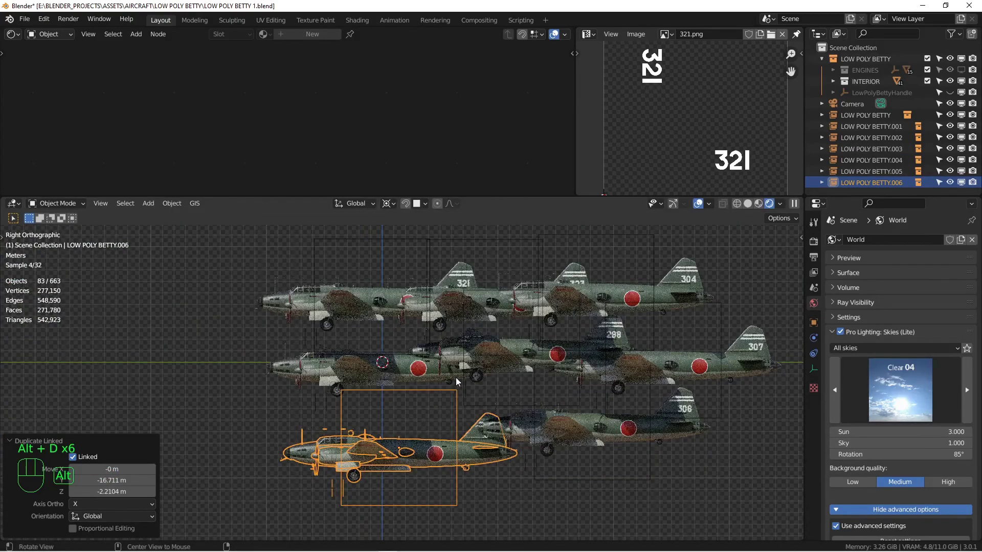
{"action": "key", "text": "g"}
{"action": "middle_click", "coordinate": [541, 411]}
{"action": "key", "text": "alt+d"}
{"action": "left_click", "coordinate": [417, 353]}
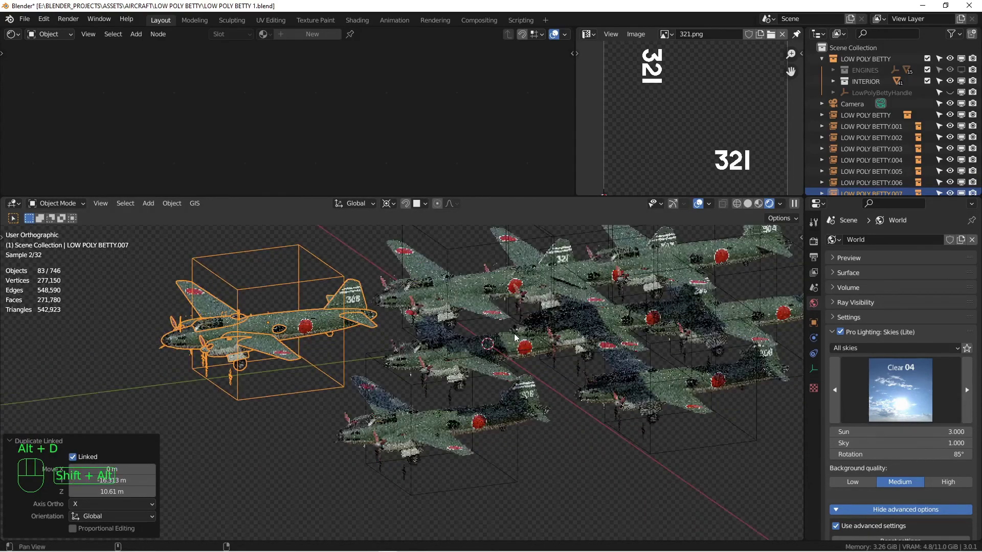
{"action": "left_click_drag", "start_coordinate": [518, 377], "coordinate": [520, 382]}
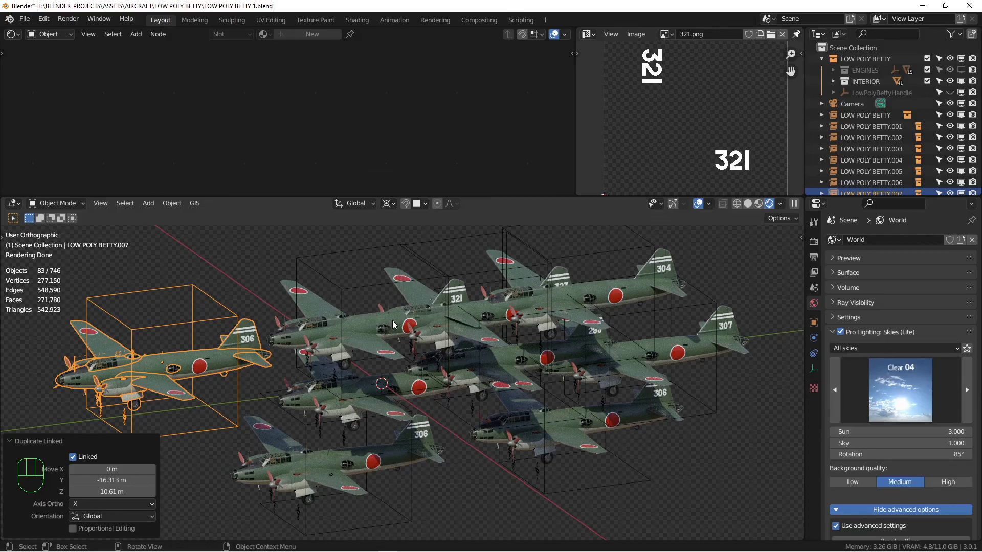
{"action": "left_click_drag", "start_coordinate": [472, 324], "coordinate": [472, 322]}
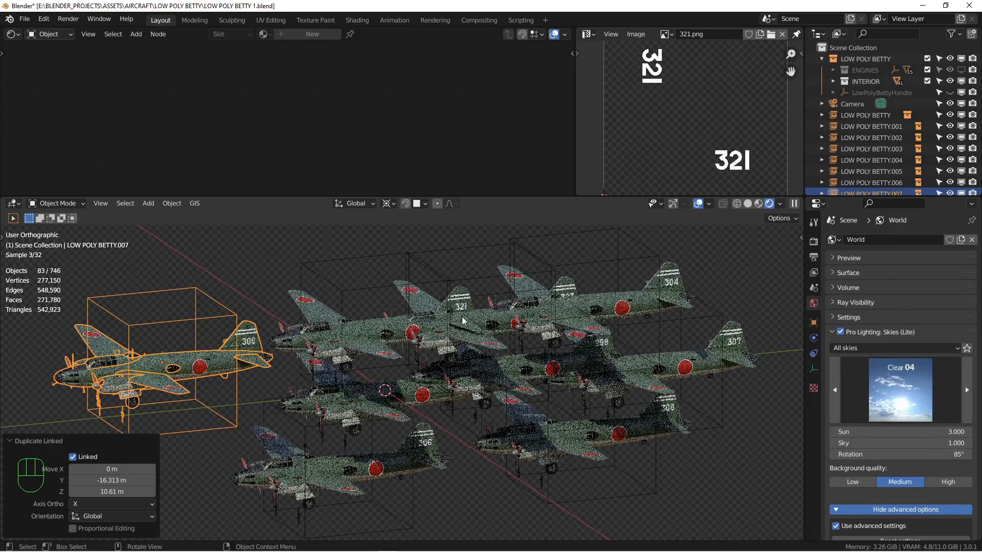
{"action": "middle_click", "coordinate": [422, 360]}
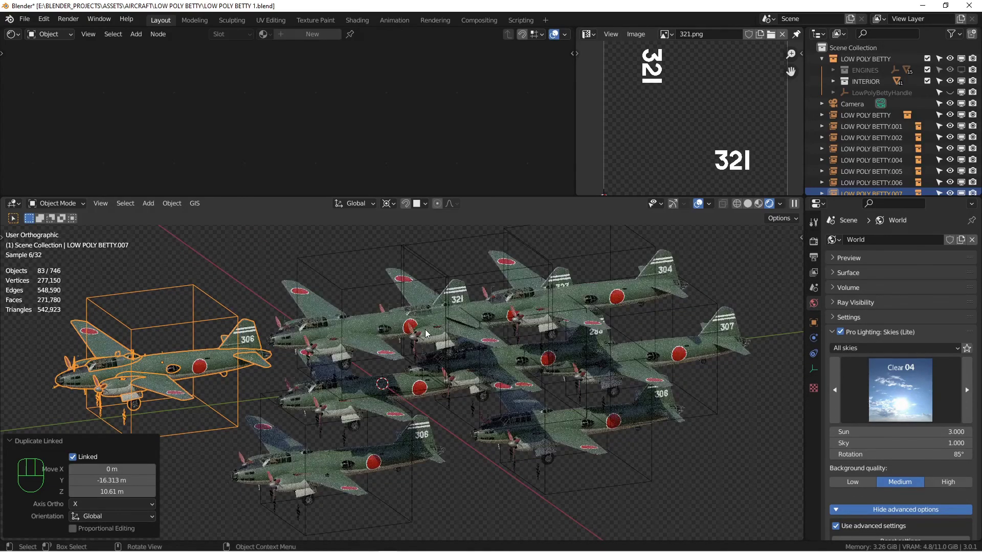